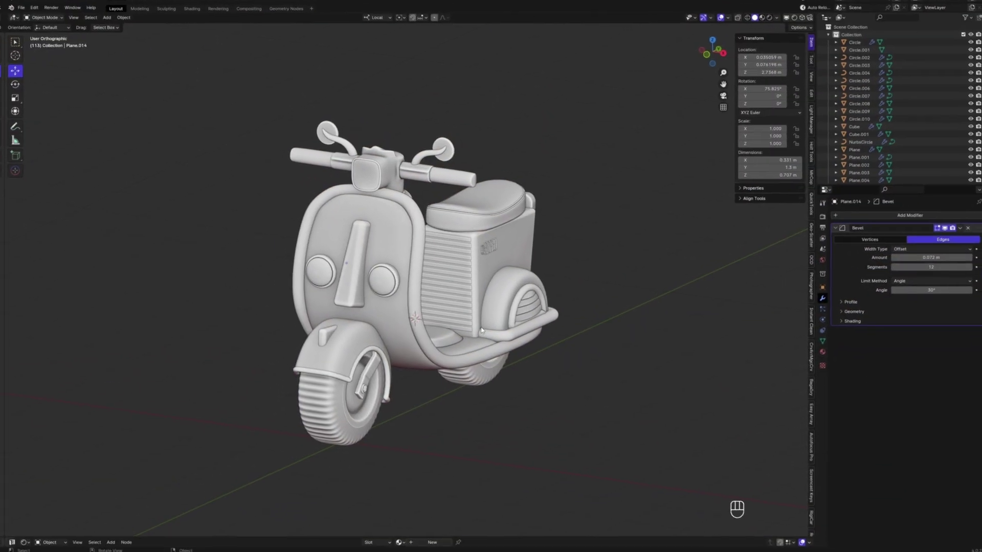
- Add a plane under the scooter and scale it up into a large floor
key("shift+a")
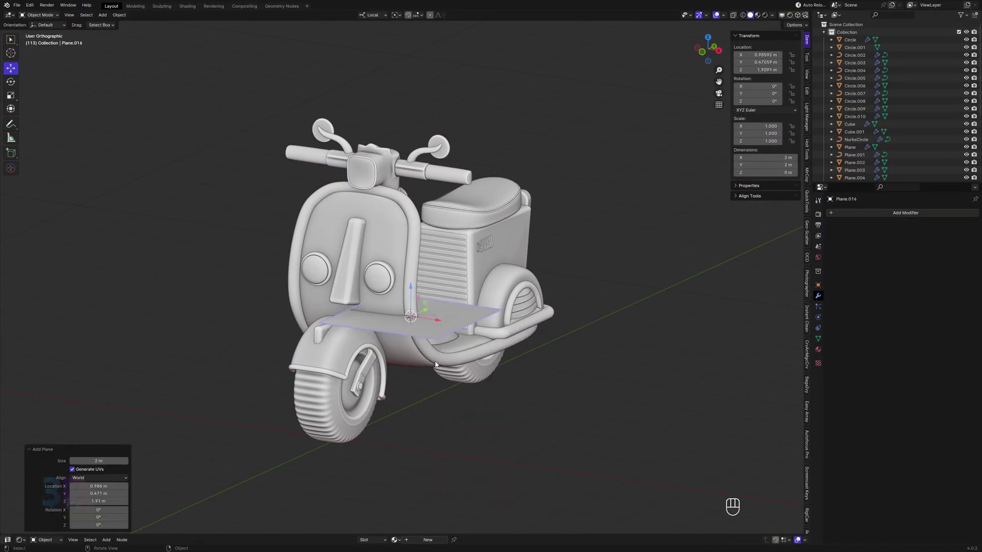
key("alt+g")
key("s")
key("s")
left_click_drag(478, 382, 442, 386)
key("s")
left_click(500, 406)
key("KP_5")
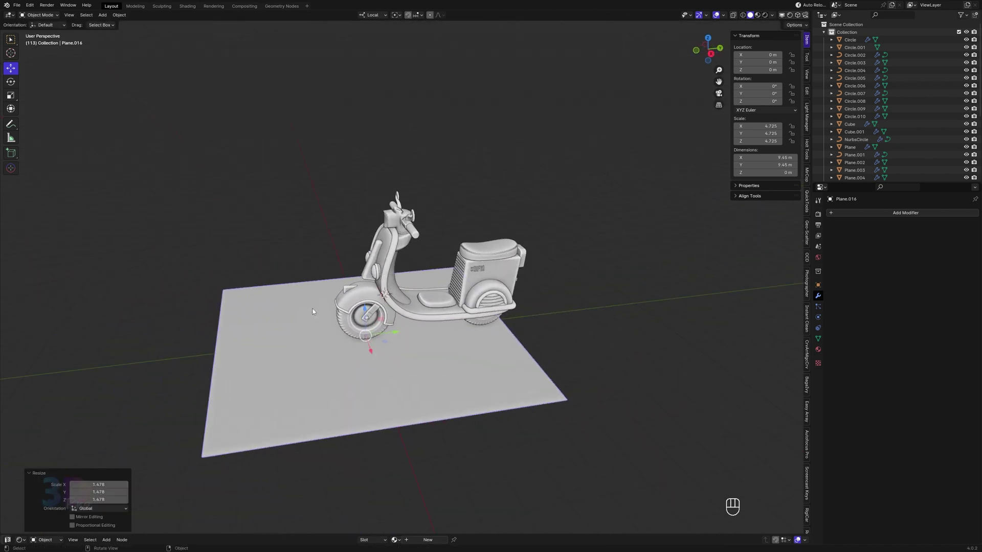
- Move the plane back, extrude and bend its rear edge into a curved backdrop, and rotate it from top view
key("s")
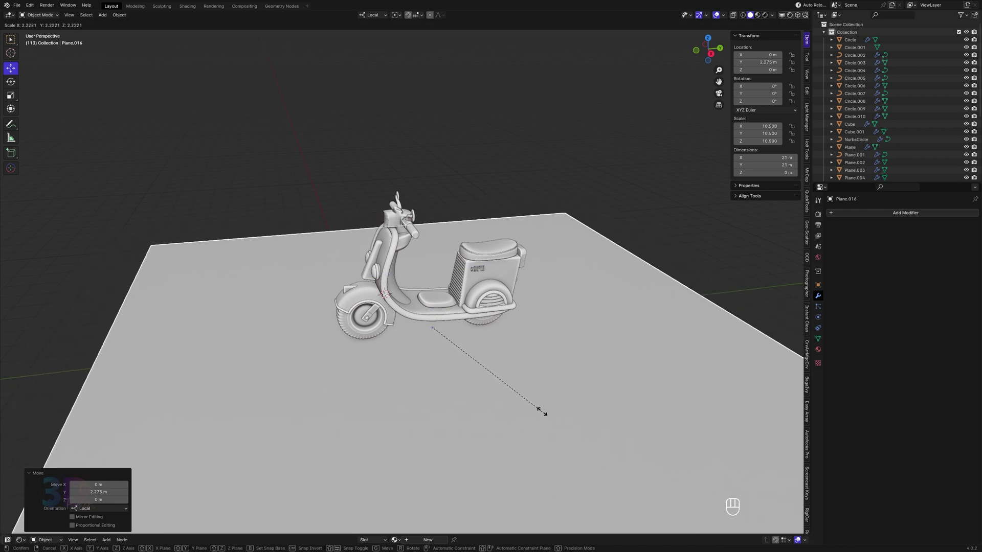
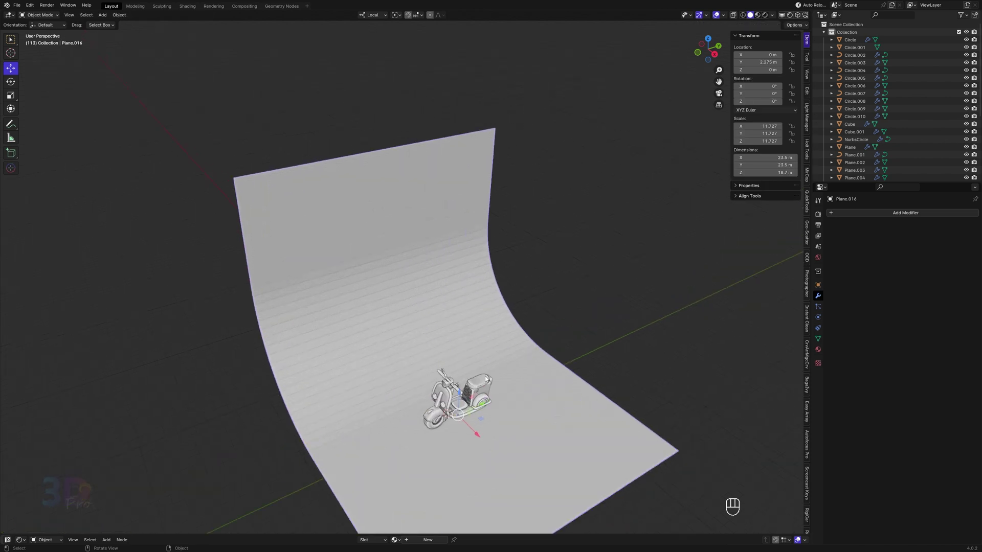
key("KP_7")
key("r")
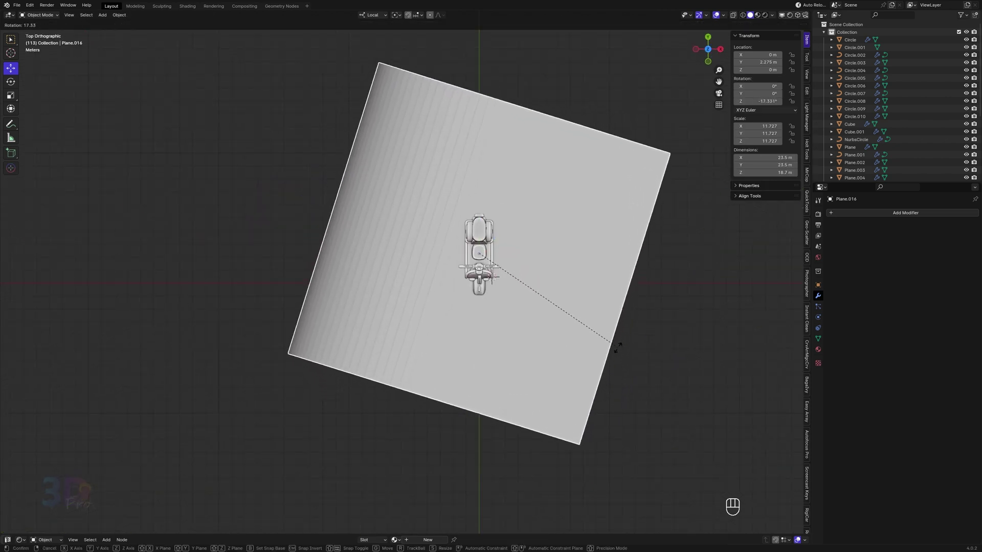
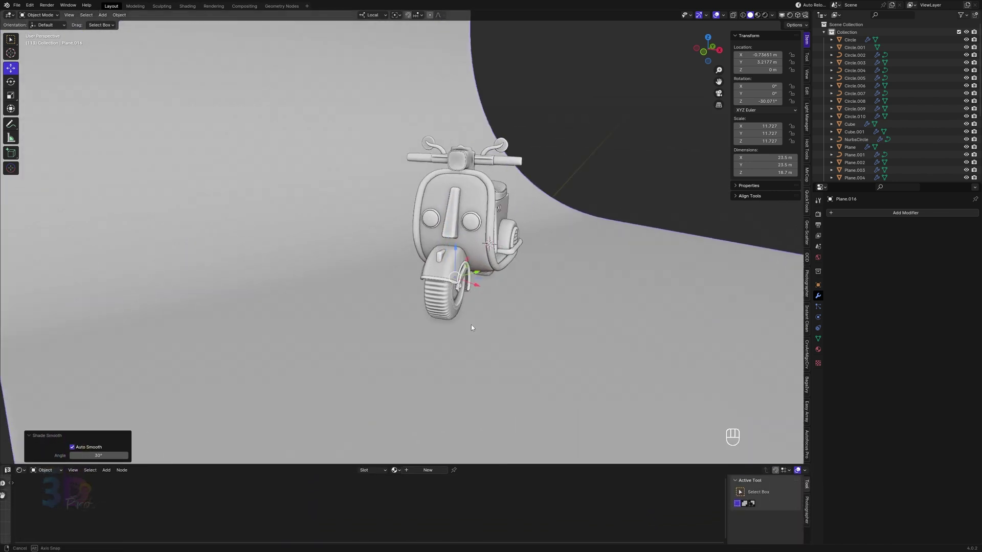
- Add an orthographic camera framing the scooter and switch the viewport to a rendered preview through it
left_click(461, 322)
left_click(474, 354)
key("shift+a")
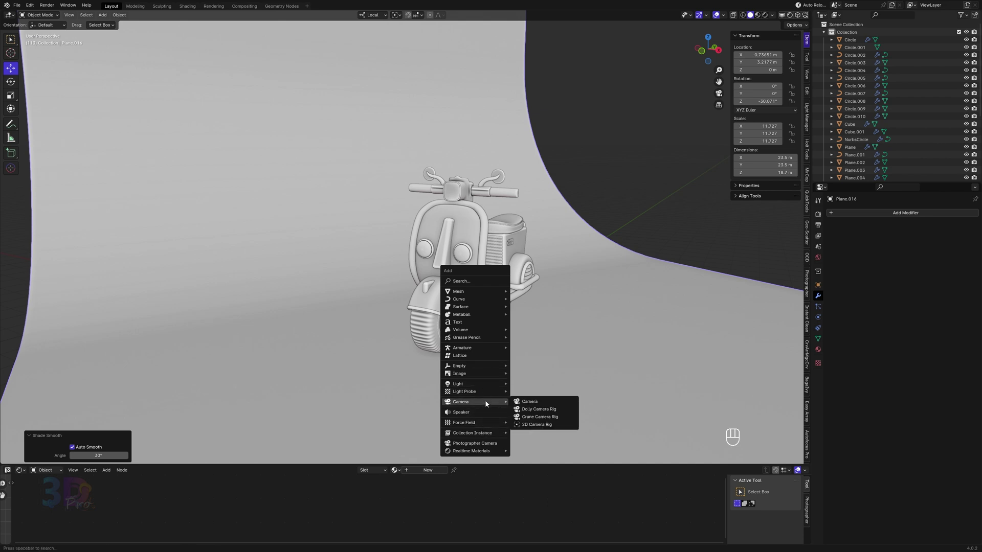
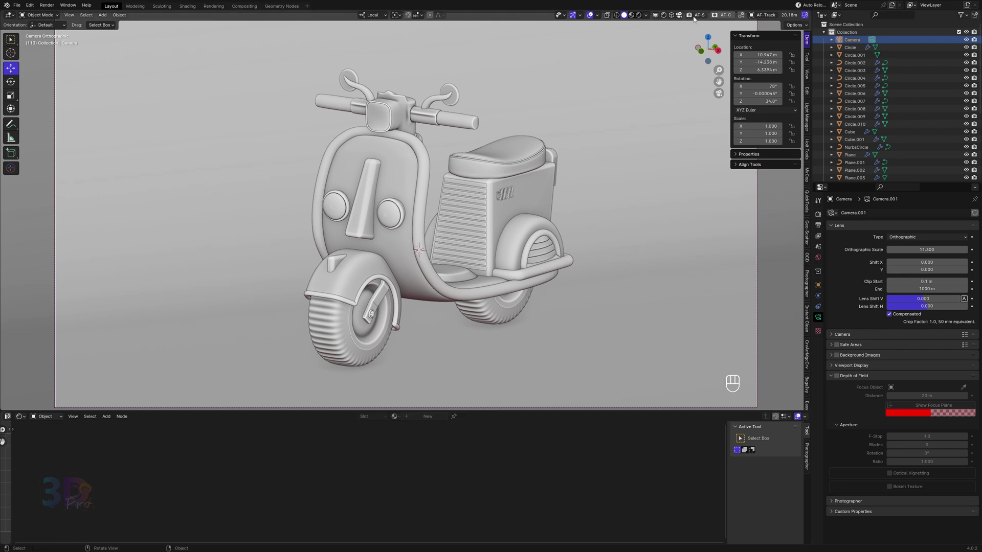
middle_click(621, 144)
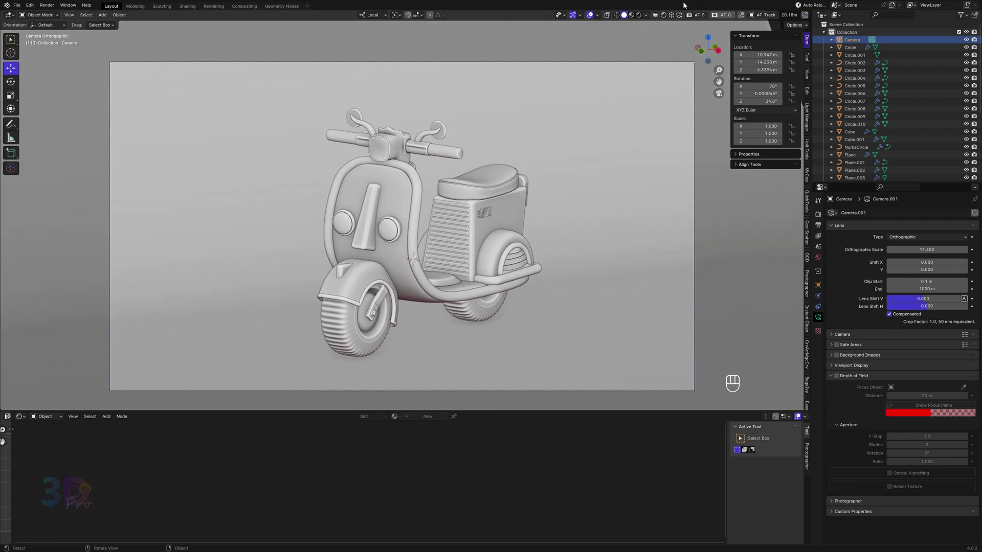
left_click(635, 19)
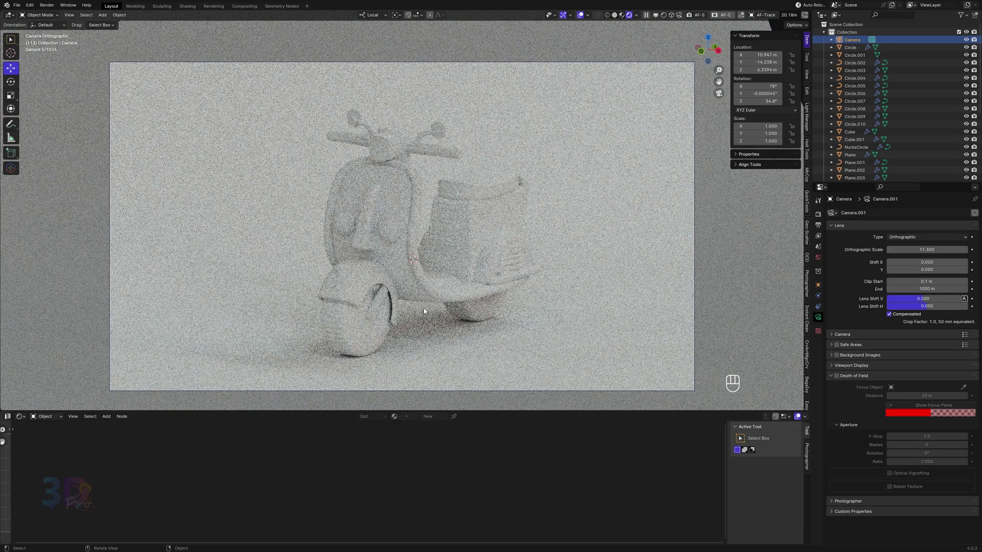
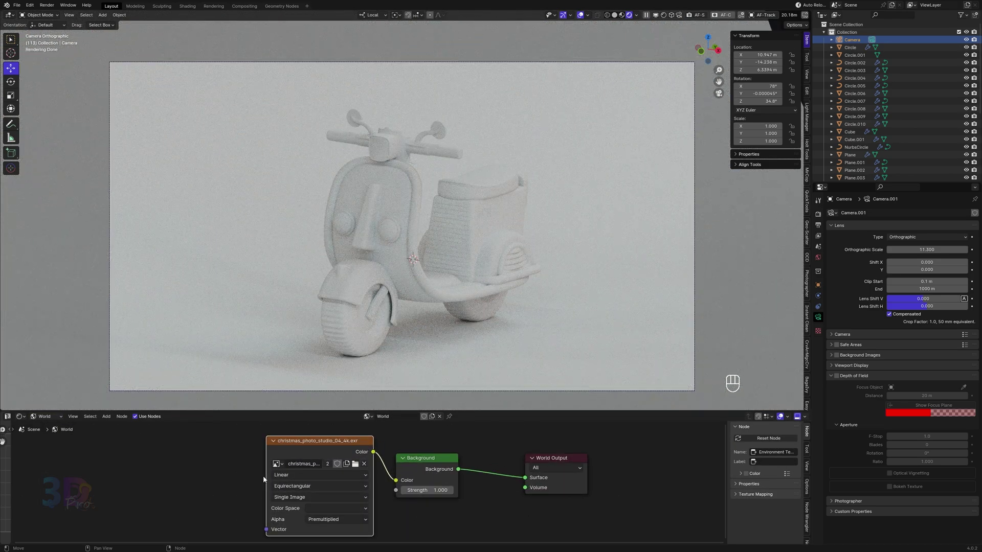
- Load autumn_crossing_1k.hdr as the world environment and wire it straight to the World Output
left_click(322, 444)
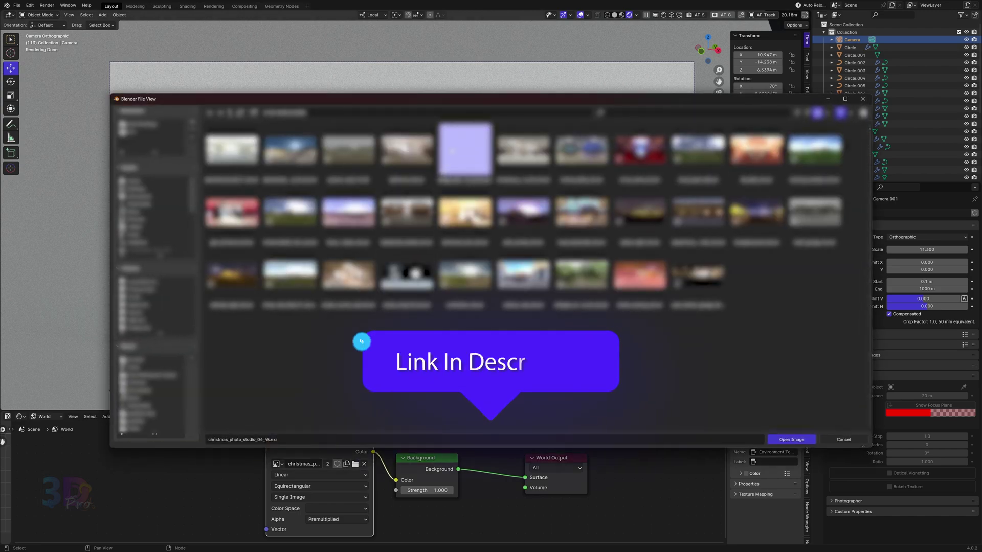
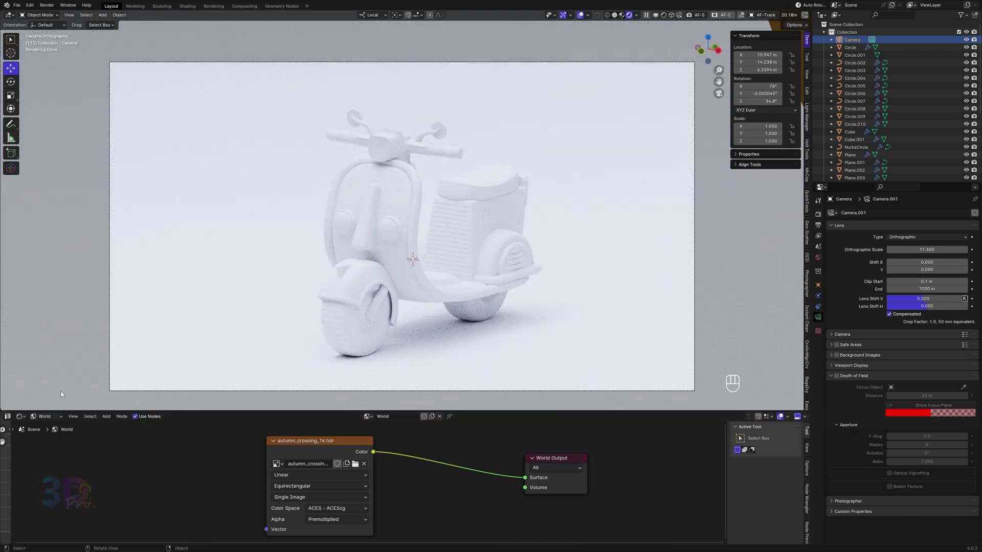
left_click_drag(56, 425, 99, 436)
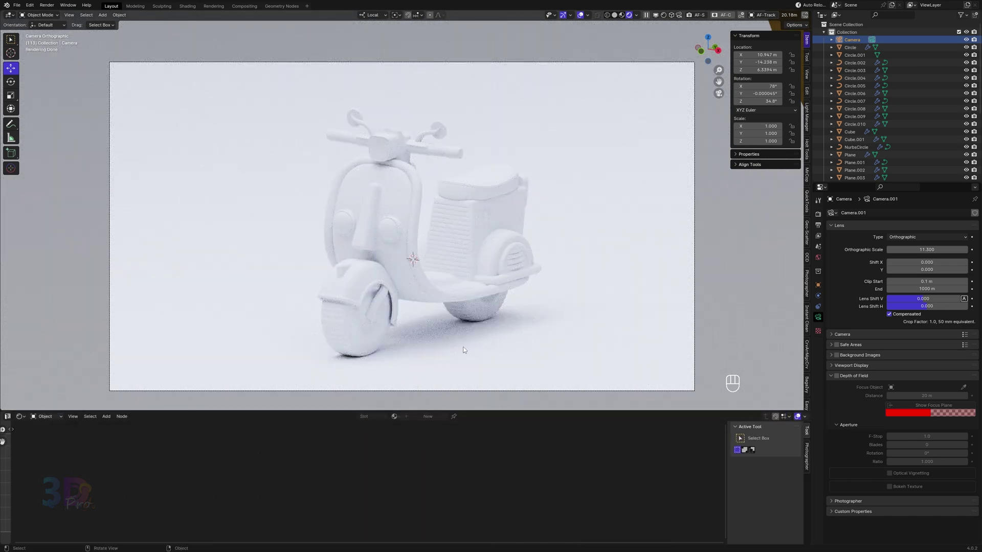
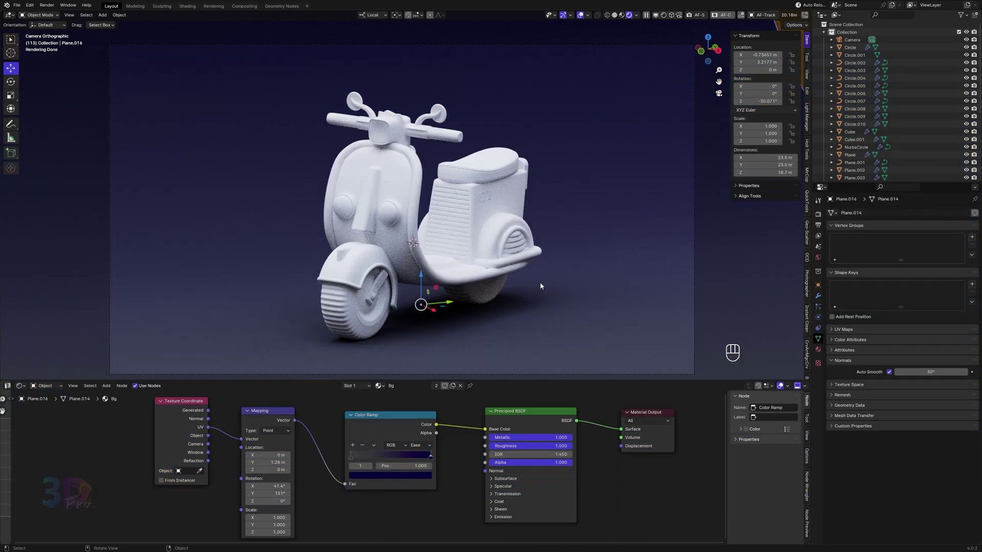
- Try lowering the gradient backdrop along Z, undo the move and reselect the backdrop
key("g")
key("z")
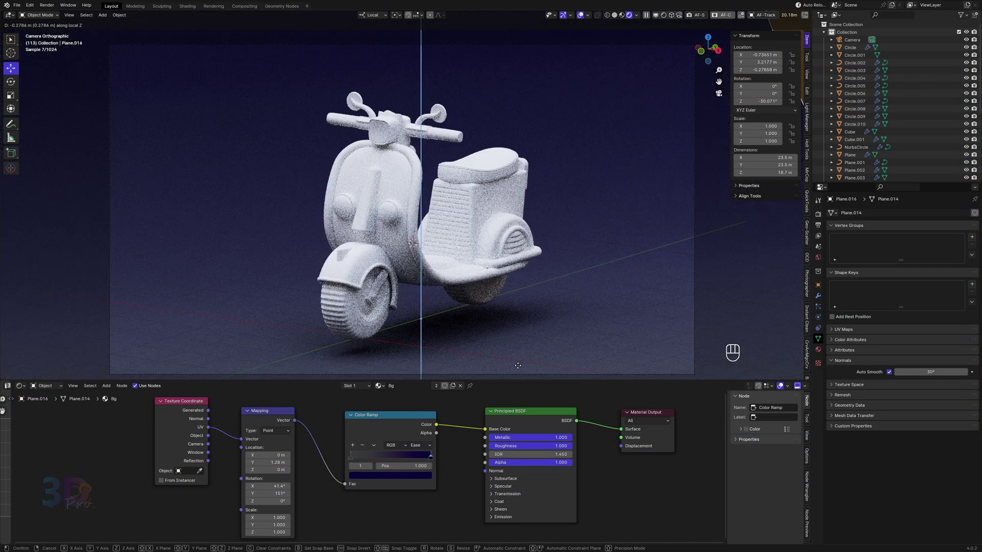
left_click(520, 367)
key("ctrl+z")
key("a")
left_click(442, 232)
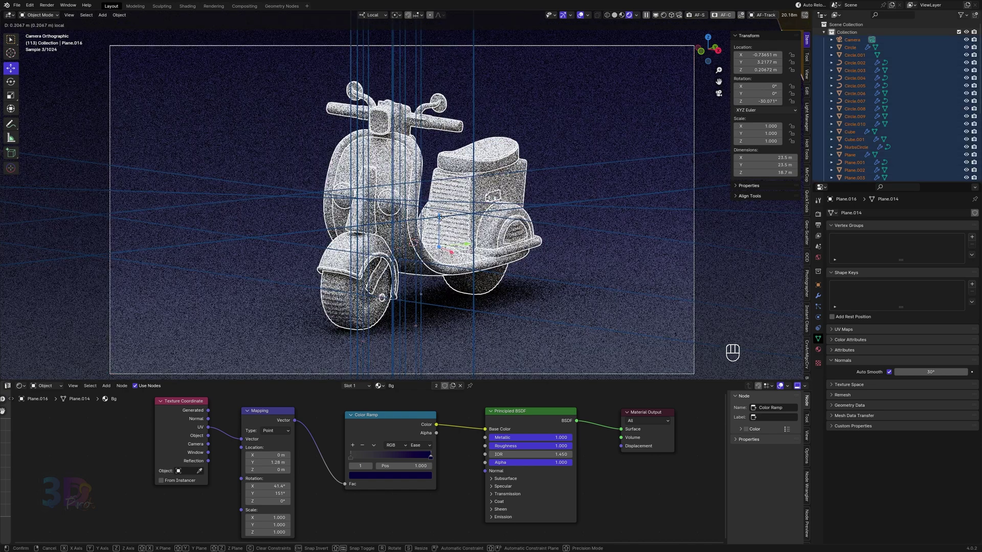
key("ctrl+z")
key("Escape")
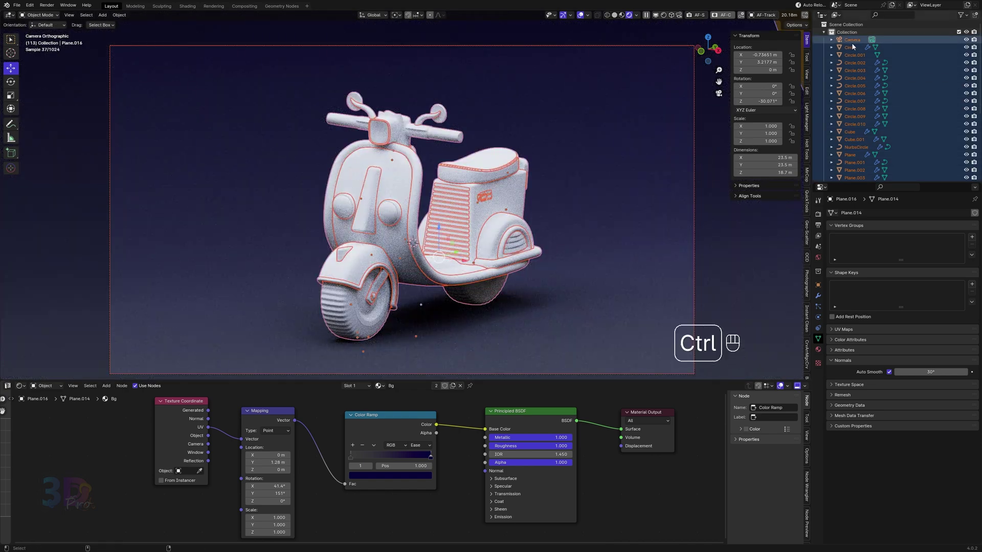
left_click_drag(289, 109, 596, 351)
- Lower the backdrop vertically so the scooter rests on it, then select the pink side panel
key("g")
key("z")
left_click(522, 320)
key("g")
key("z")
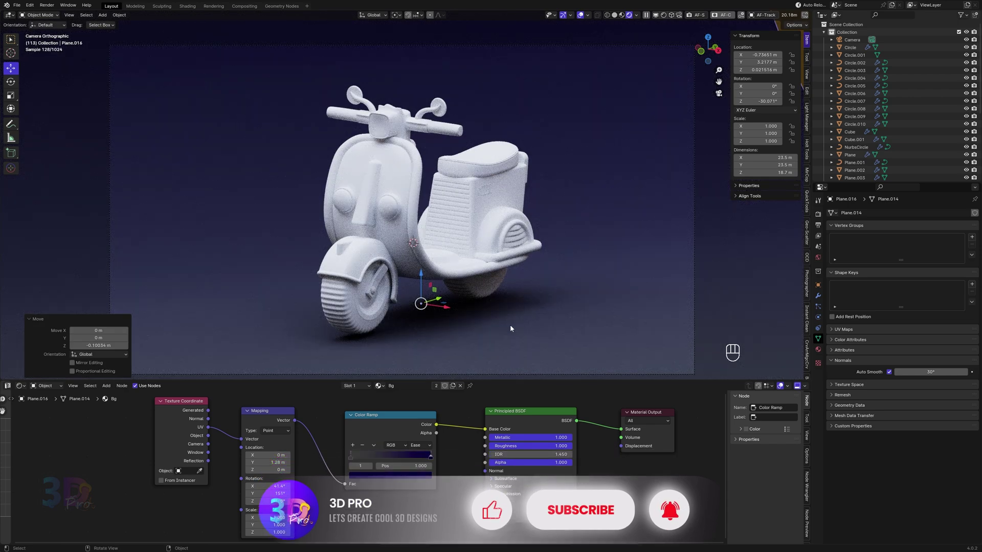
left_click(487, 212)
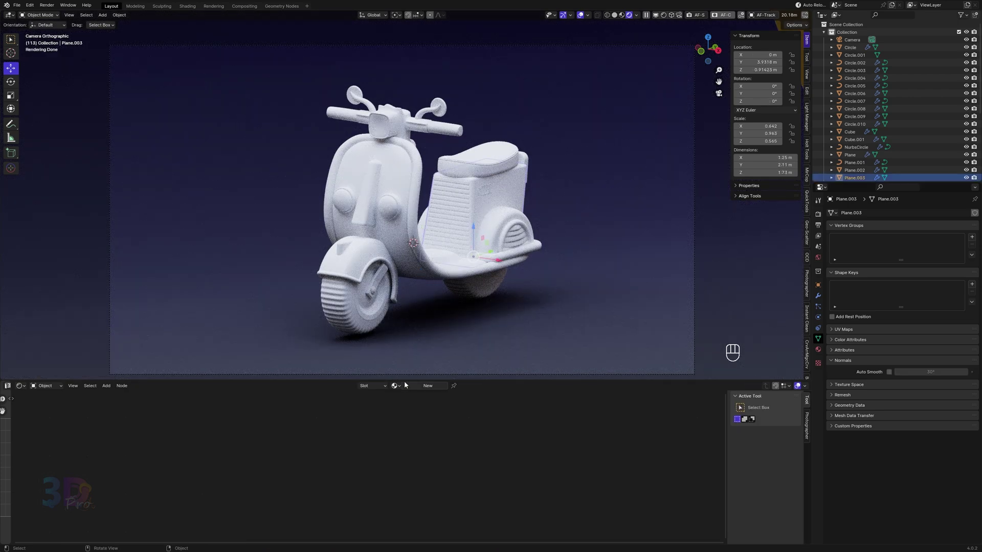
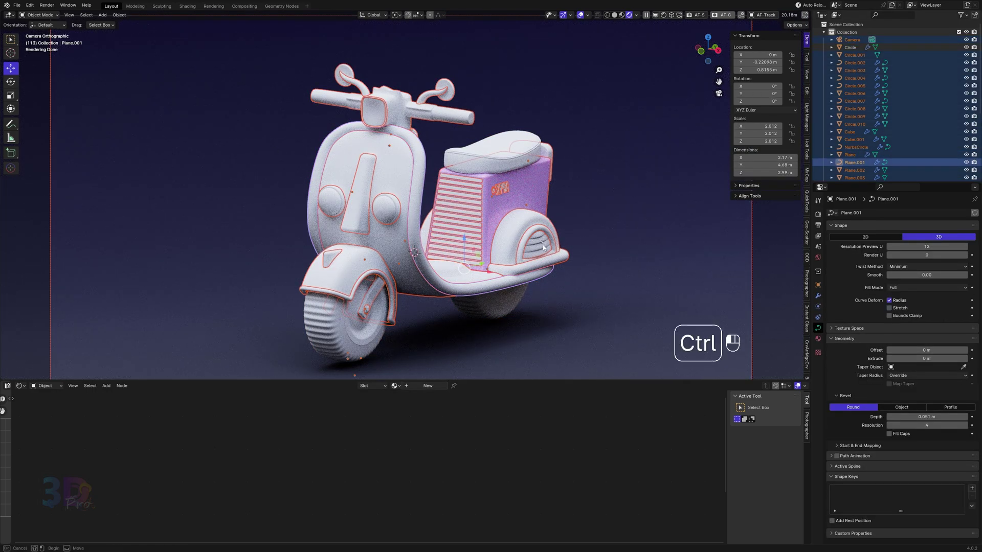
- Link the pink panel material onto the scooter body, handlebars and fenders, leaving seat and tyres white
key("ctrl+l")
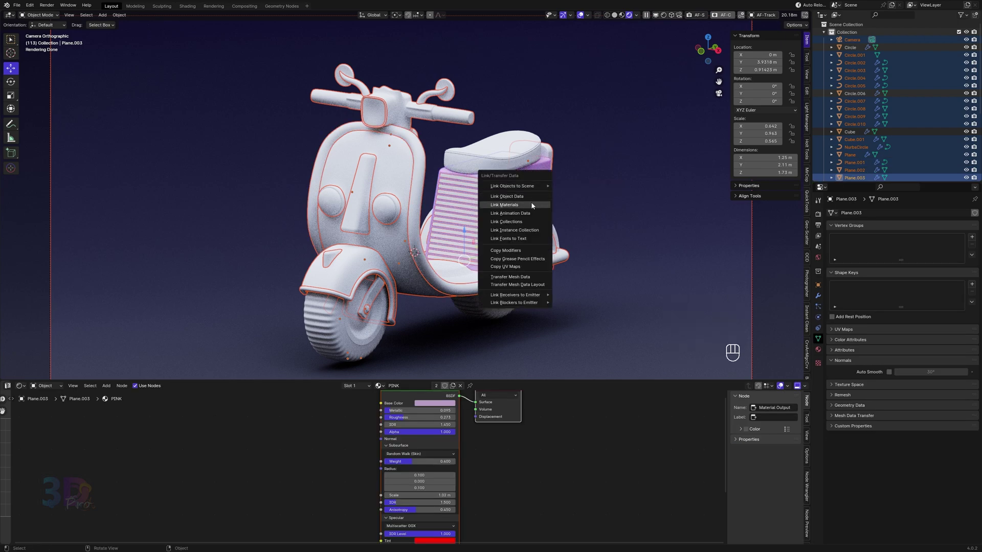
left_click(606, 236)
key("ctrl+l")
left_click(571, 290)
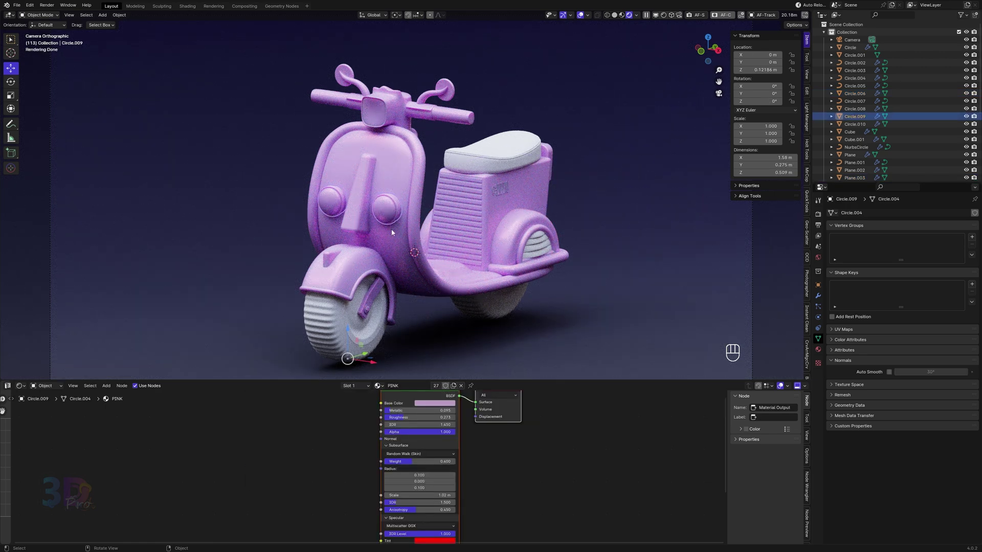
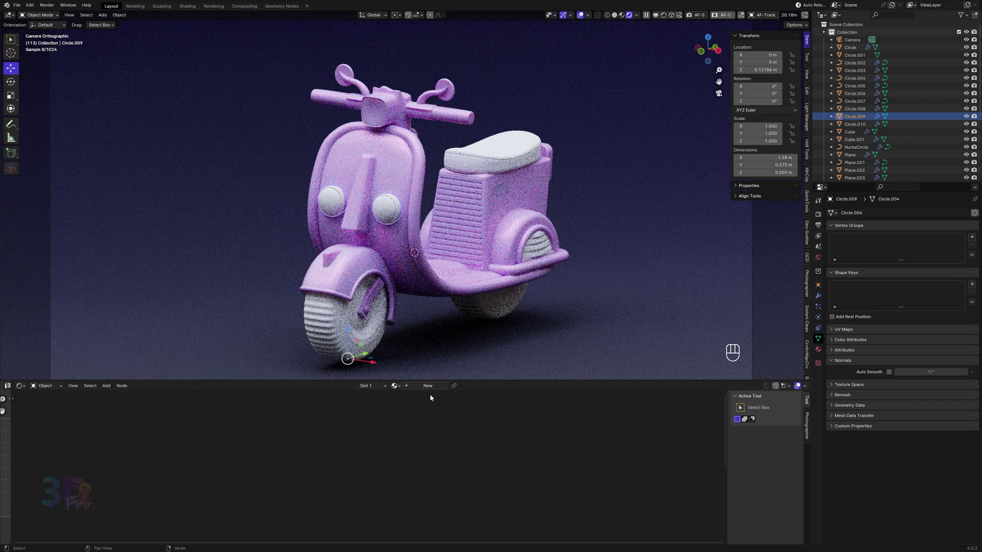
- Give the headlight Orange Light and White Shine materials, making Orange Light orange and less metallic
left_click(432, 387)
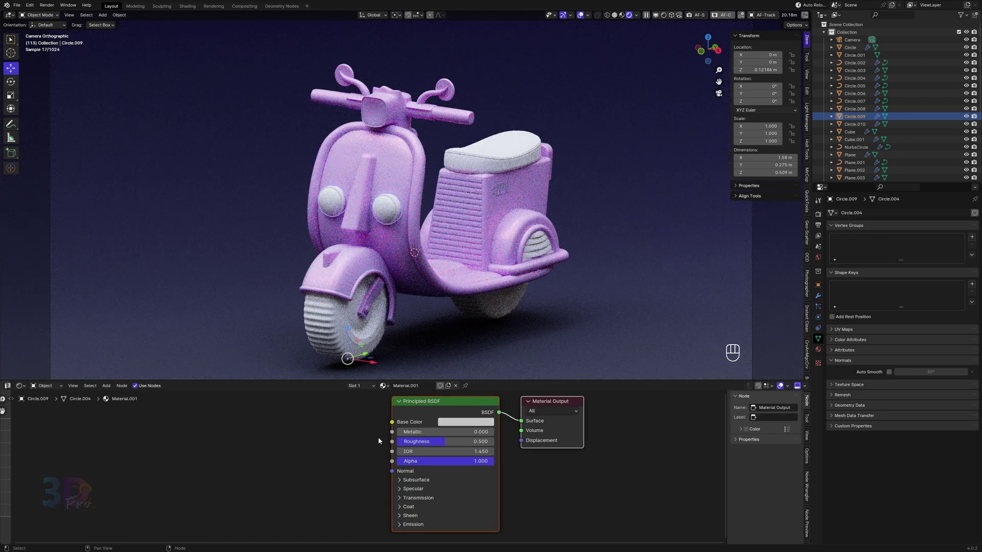
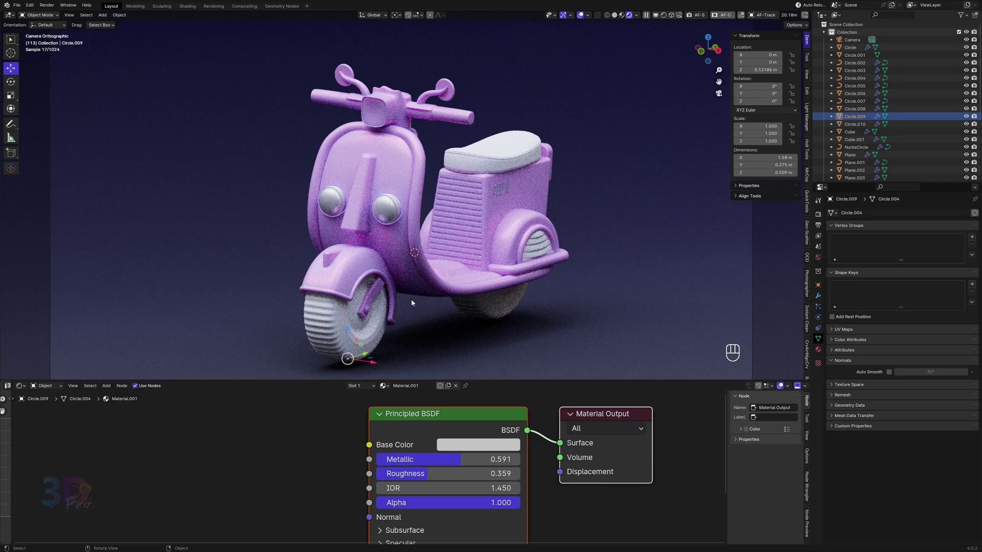
left_click_drag(401, 265, 387, 290)
middle_click(397, 274)
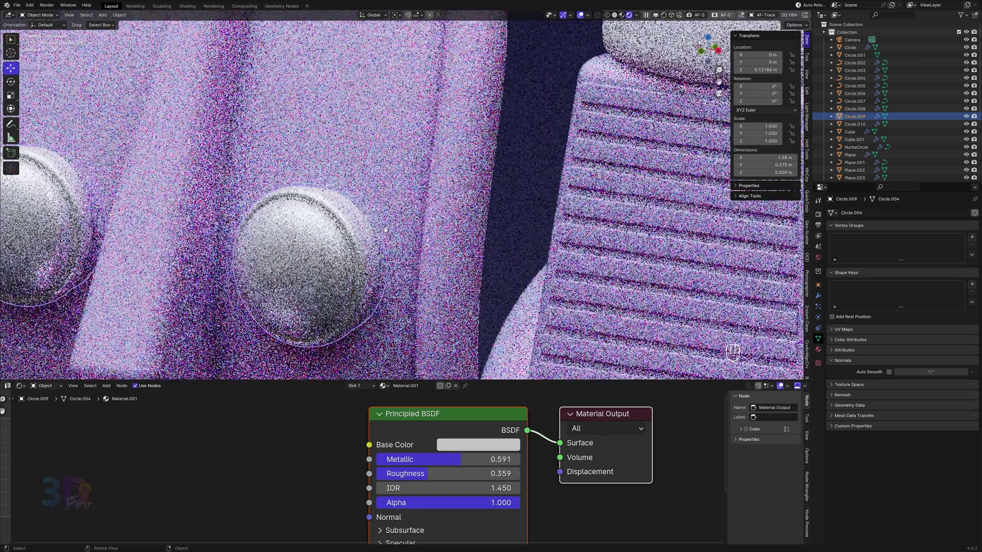
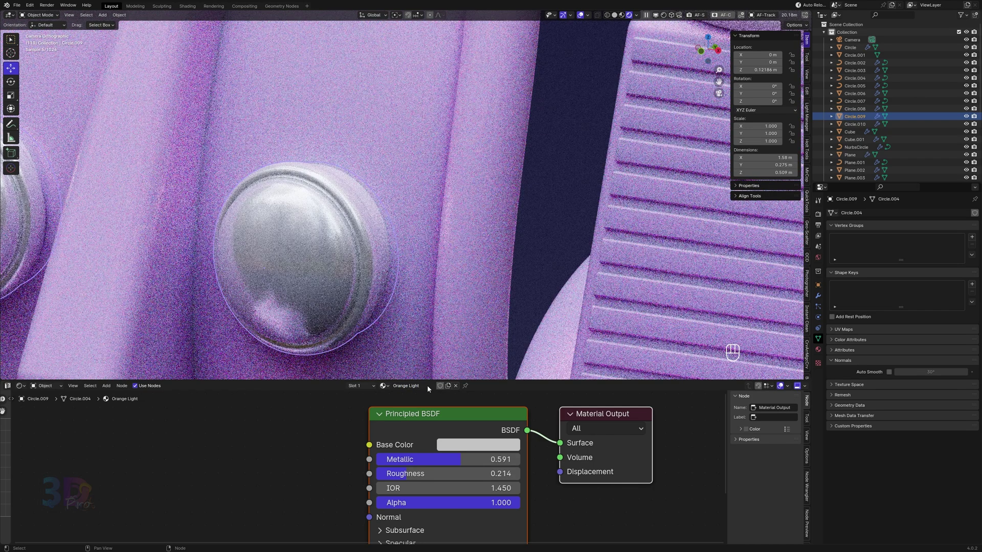
left_click(822, 352)
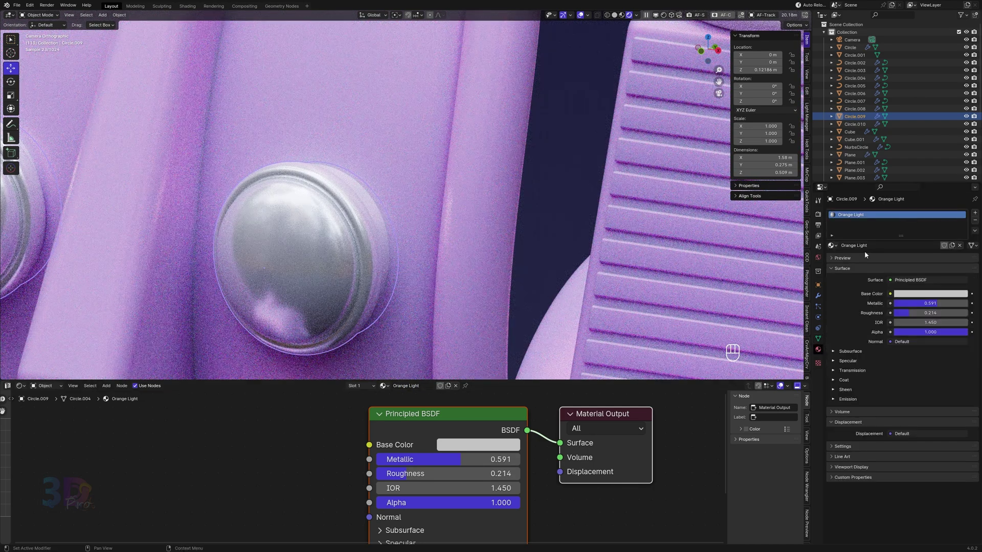
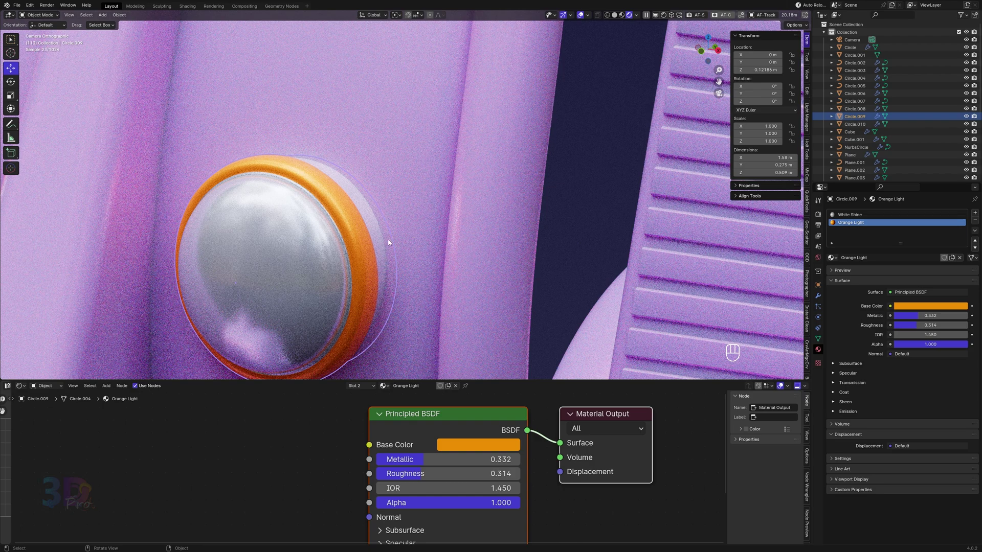
middle_click(391, 242)
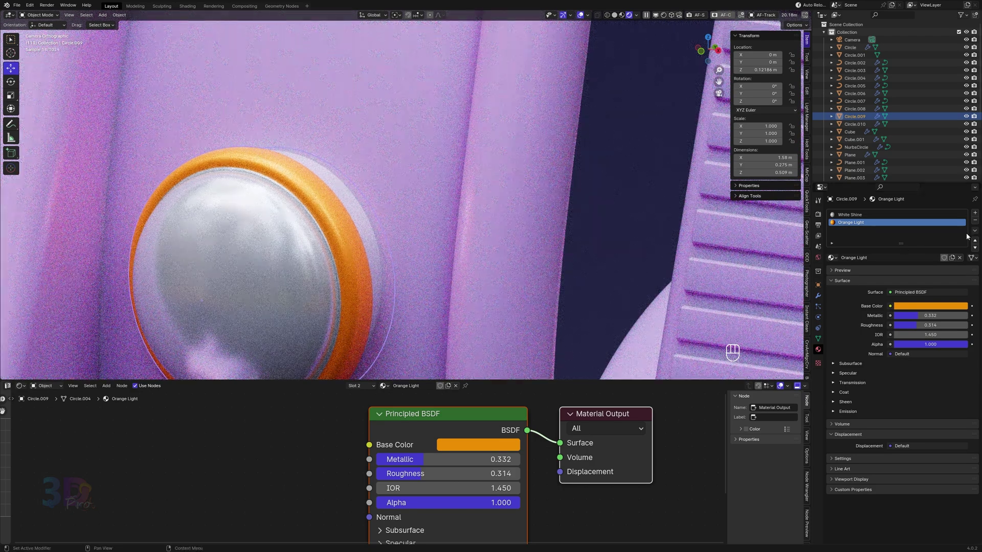
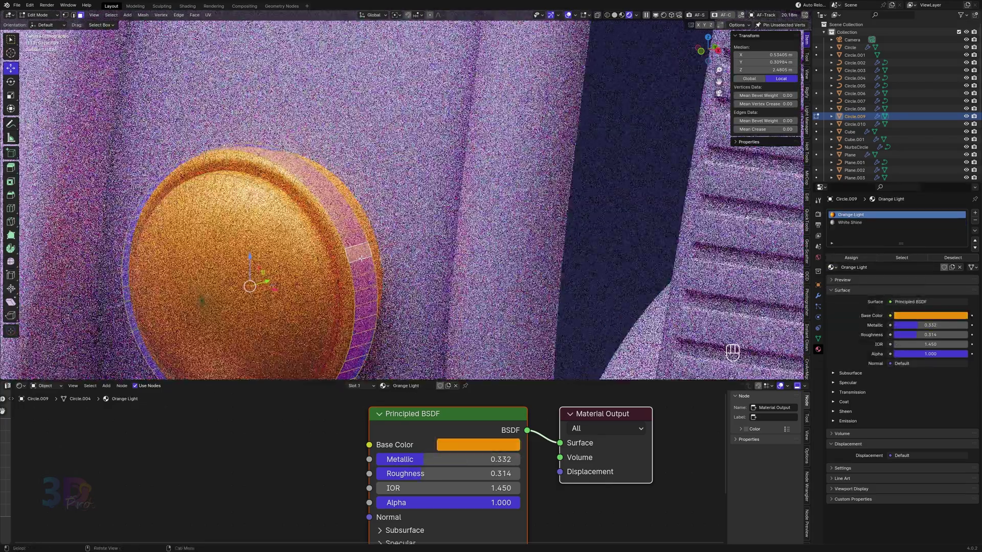
- Assign White Shine to the headlight rim faces with lower roughness, then show the seat's Leather material
key("ctrl+KP_Add")
left_click_drag(839, 223, 839, 238)
key("Tab")
middle_click(389, 249)
middle_click(388, 249)
left_click_drag(388, 248, 423, 476)
left_click(422, 476)
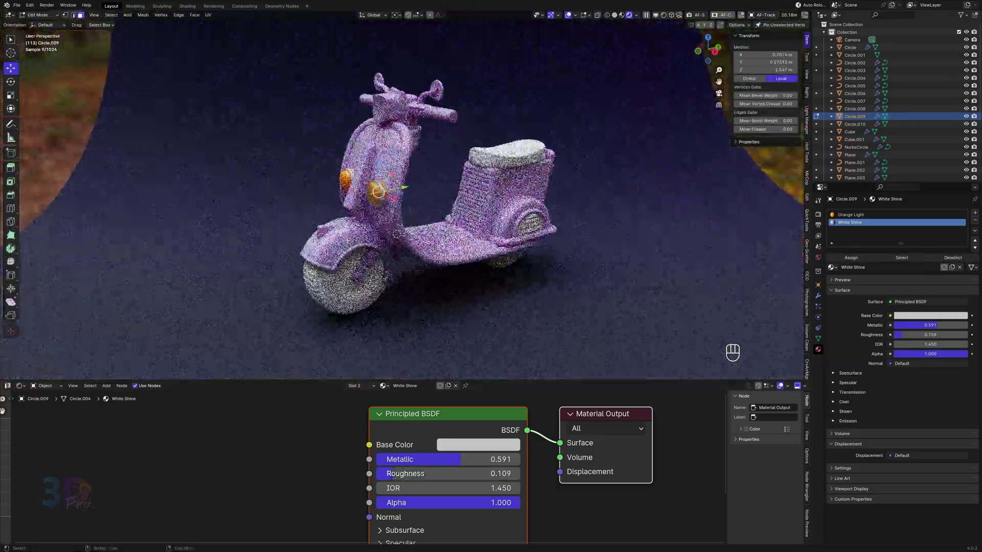
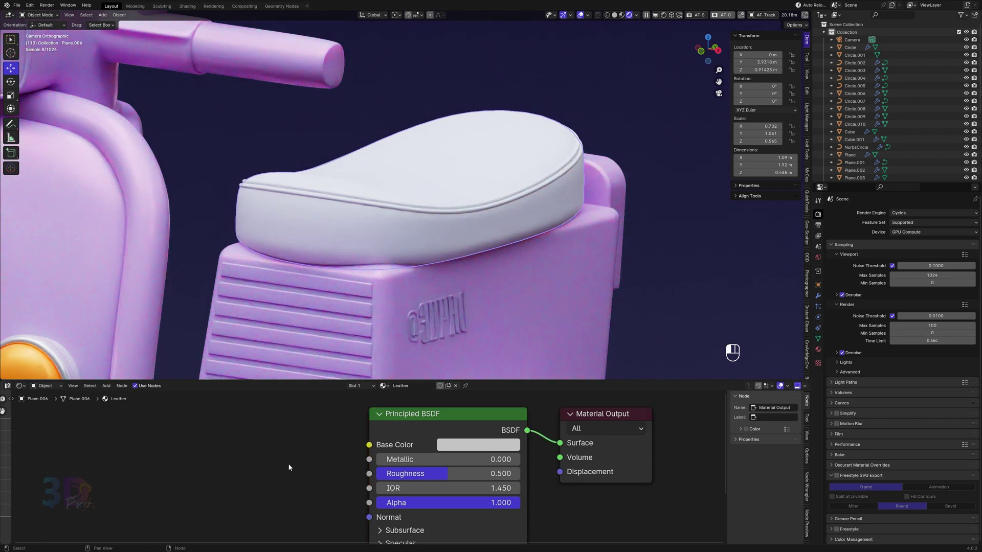
- Build the Leather node setup with quilted leather image textures, Mapping and Texture Coordinate into the Principled BSDF
left_click_drag(338, 448, 418, 434)
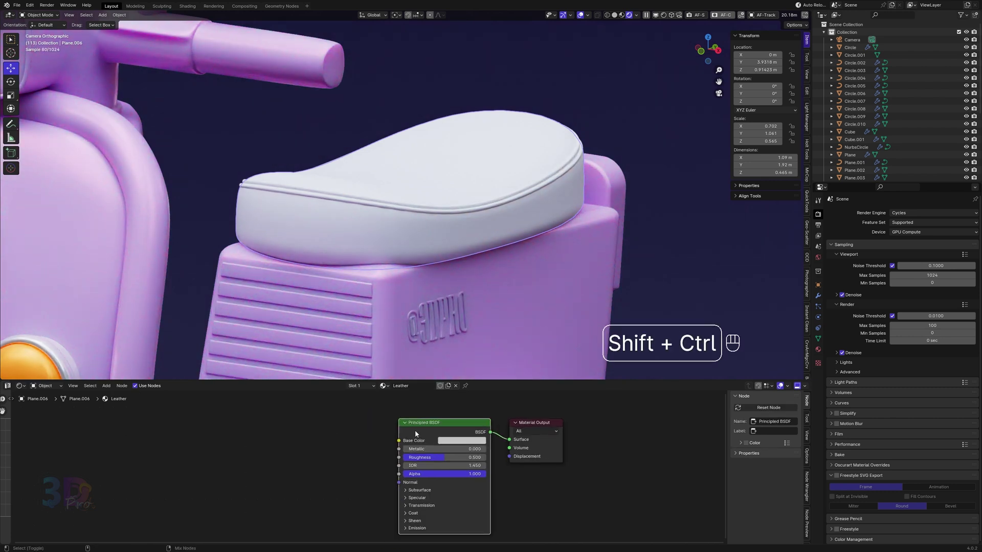
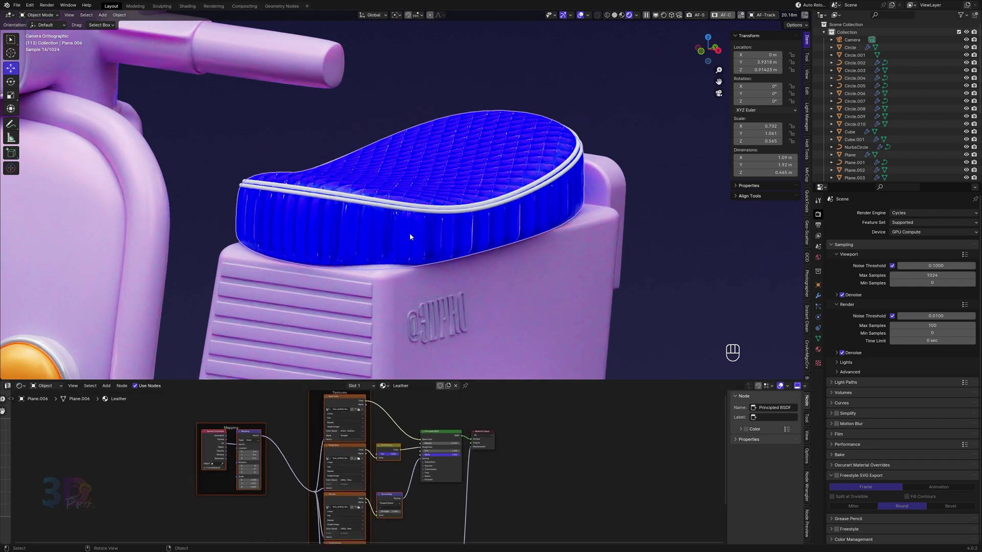
key("Tab")
- Select the whole seat mesh in solid view and unwrap it with Smart UV Project, hue-shifting the leather
key("b")
key("a")
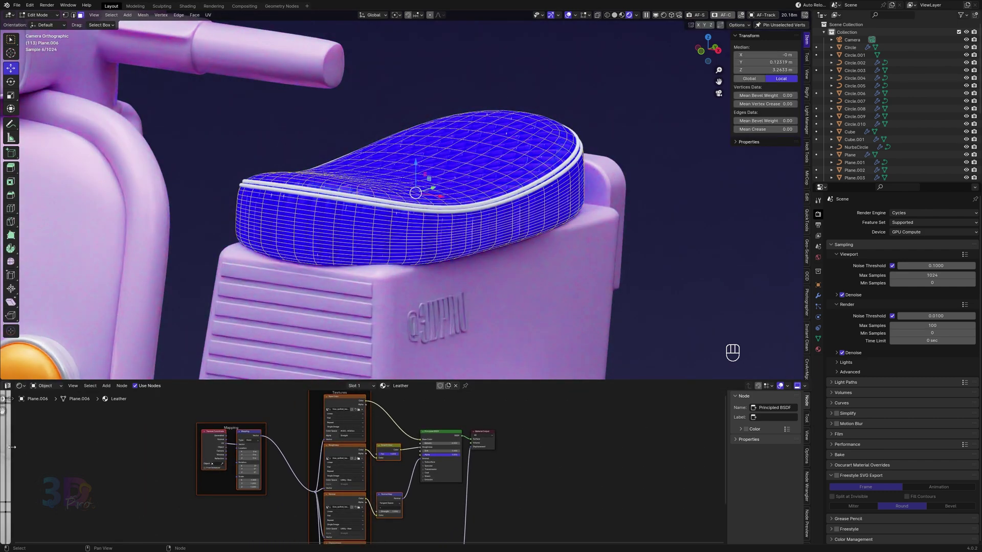
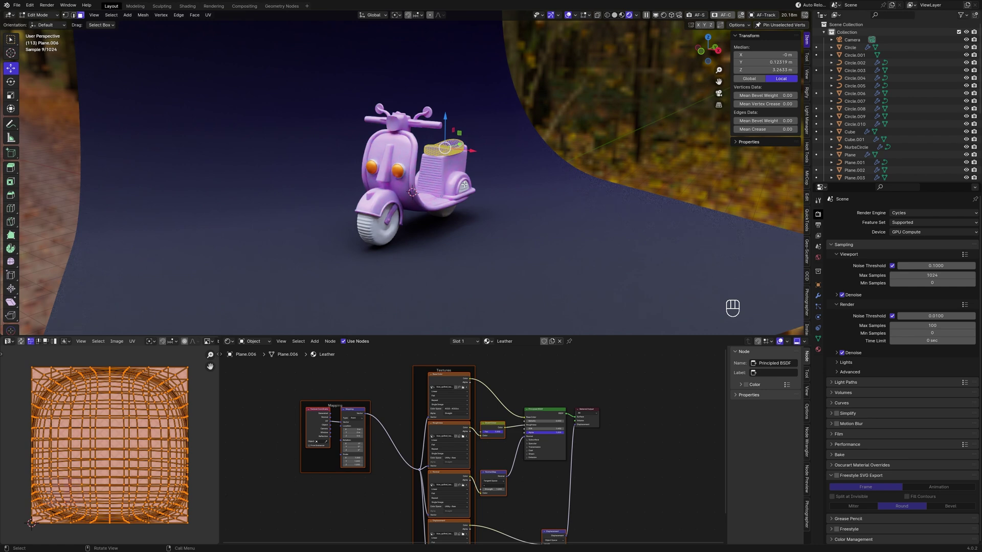
key("`")
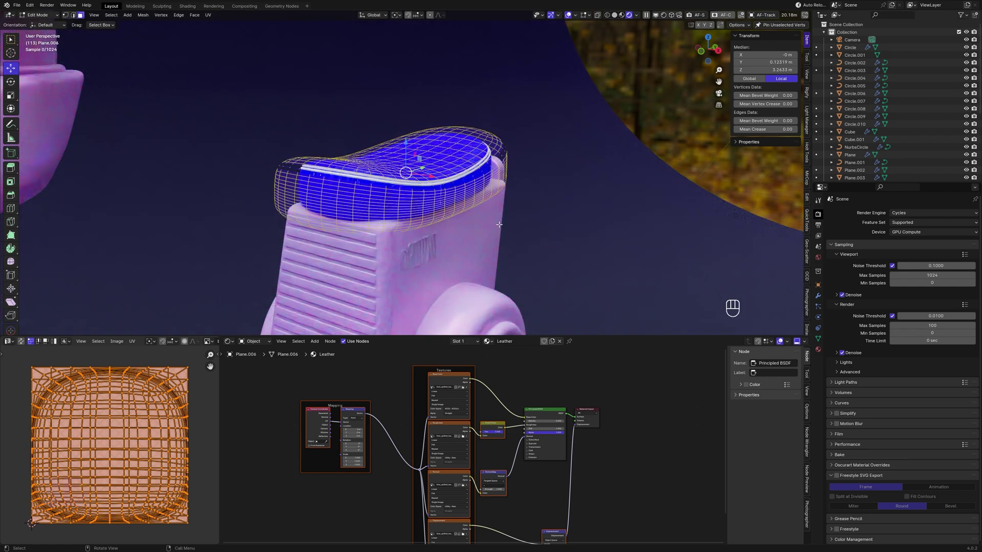
key("z")
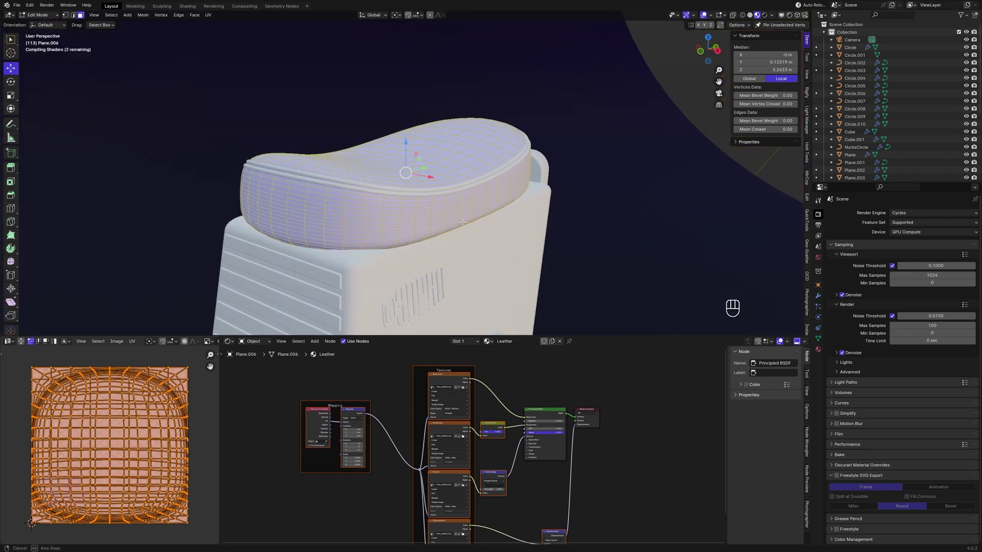
key("u")
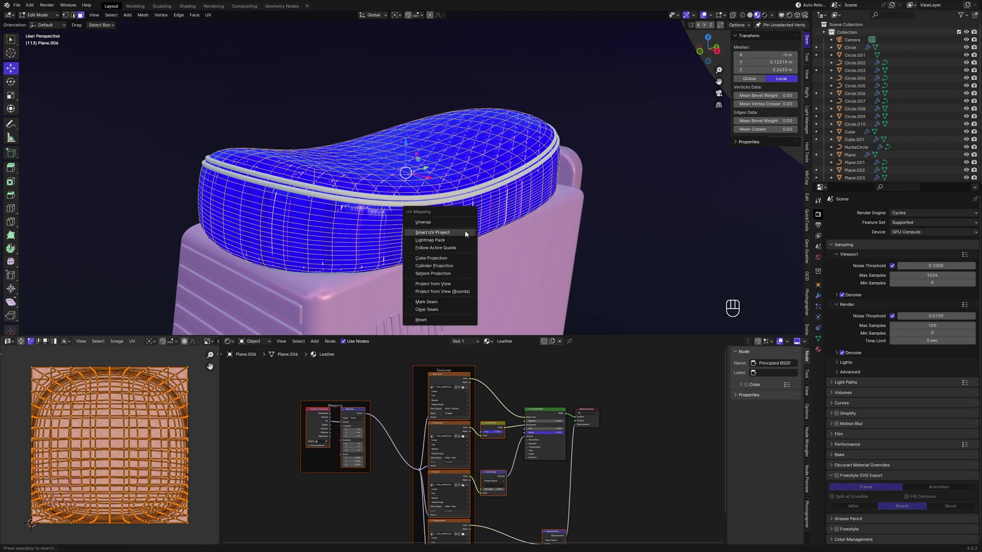
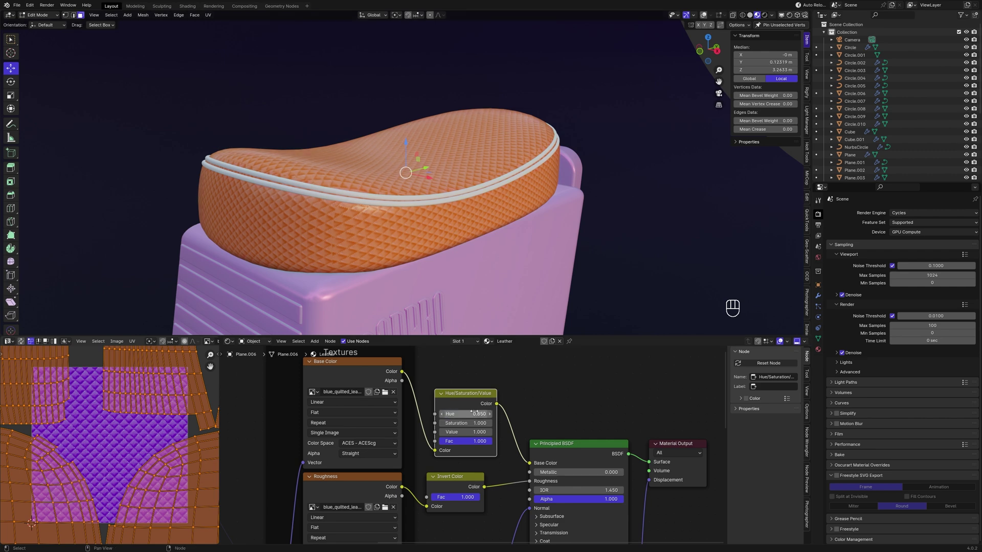
- Leave edit mode and adjust the Hue/Saturation/Value node until the quilted seat is brown
key("Tab")
key("shift+alt+z")
left_click(429, 207)
key("ctrl+l")
left_click(429, 224)
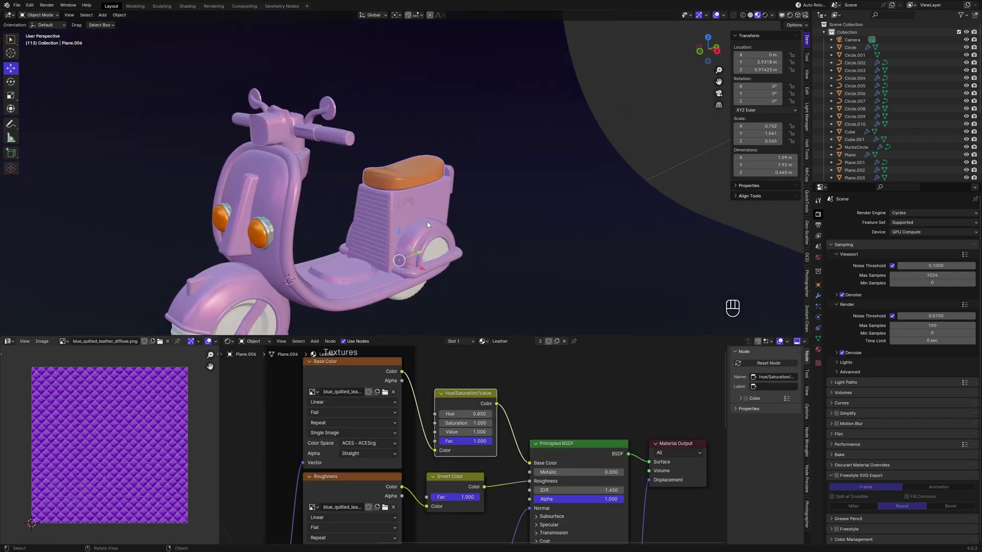
left_click(463, 223)
- Check the brown quilted seat through the scene camera, fitting more of the scooter in view
key("KP_0")
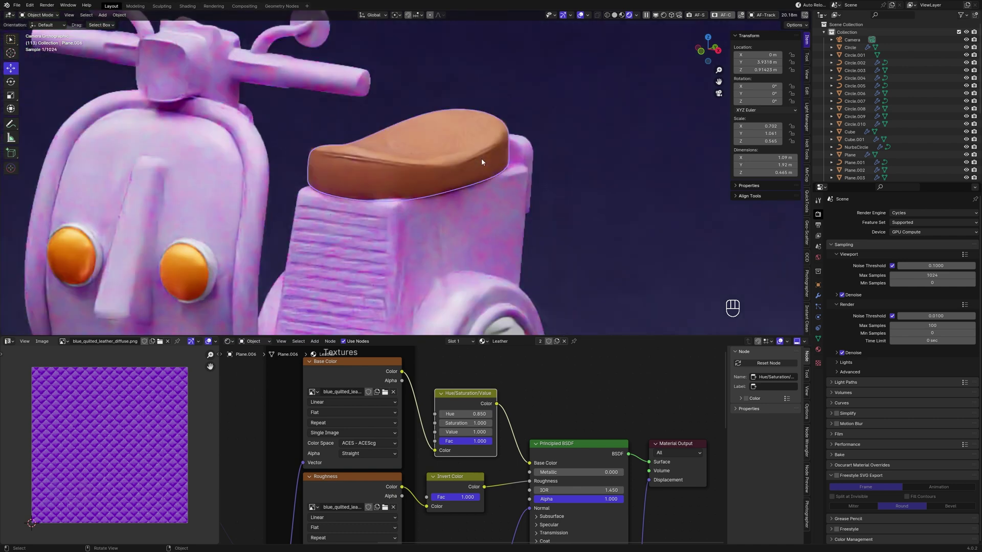
left_click_drag(521, 228, 567, 214)
left_click(580, 216)
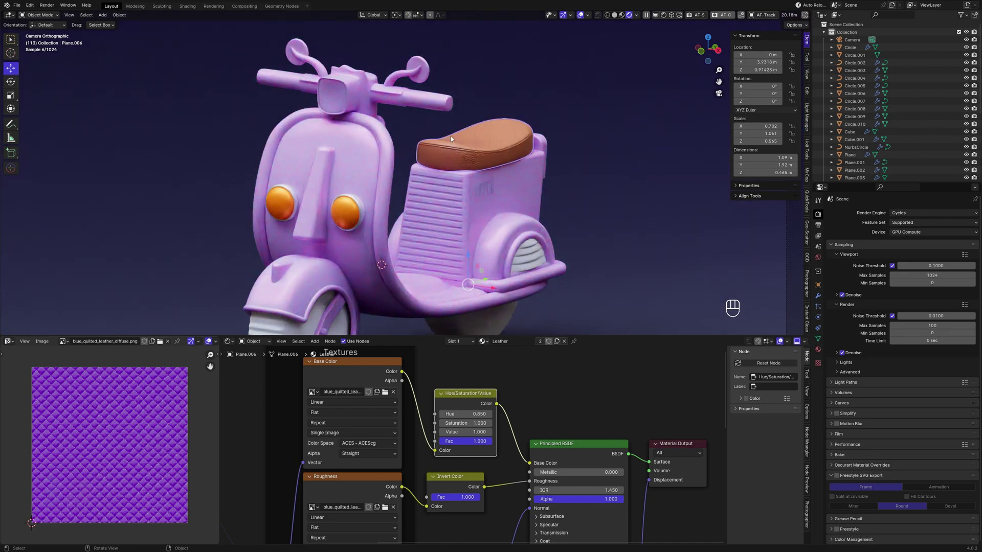
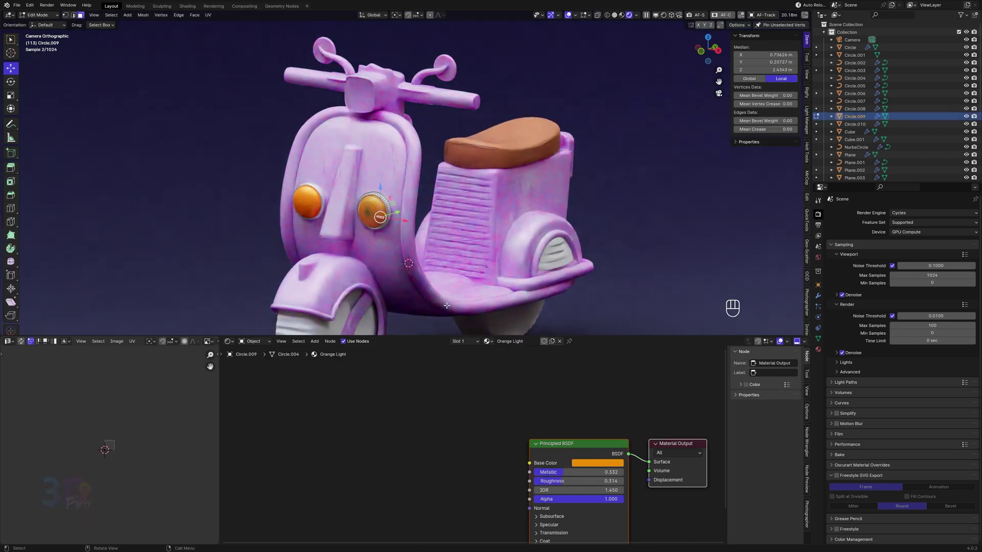
- Raise the Orange Light coat and lower its roughness for glossier headlight lenses
key("Tab")
key("b")
left_click(593, 462)
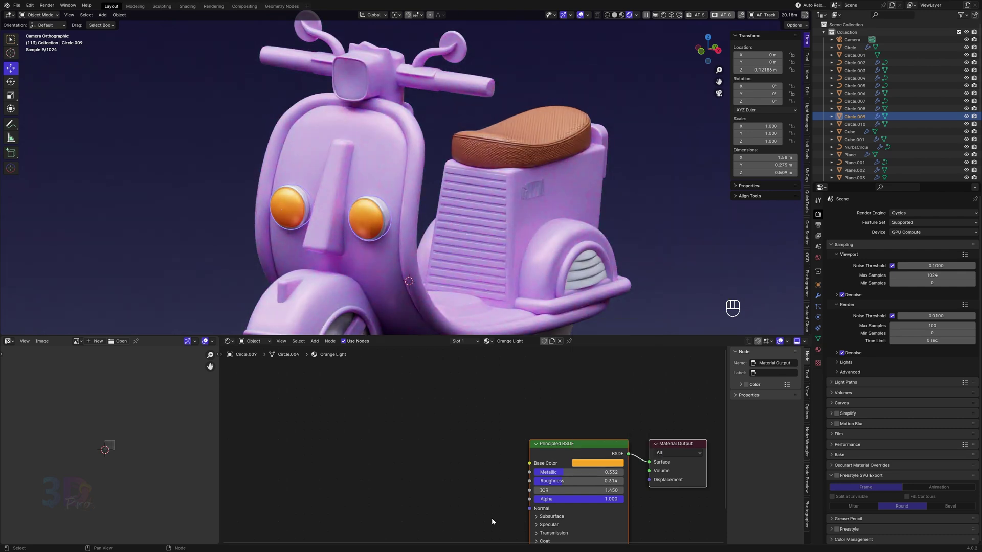
middle_click(492, 520)
middle_click(465, 472)
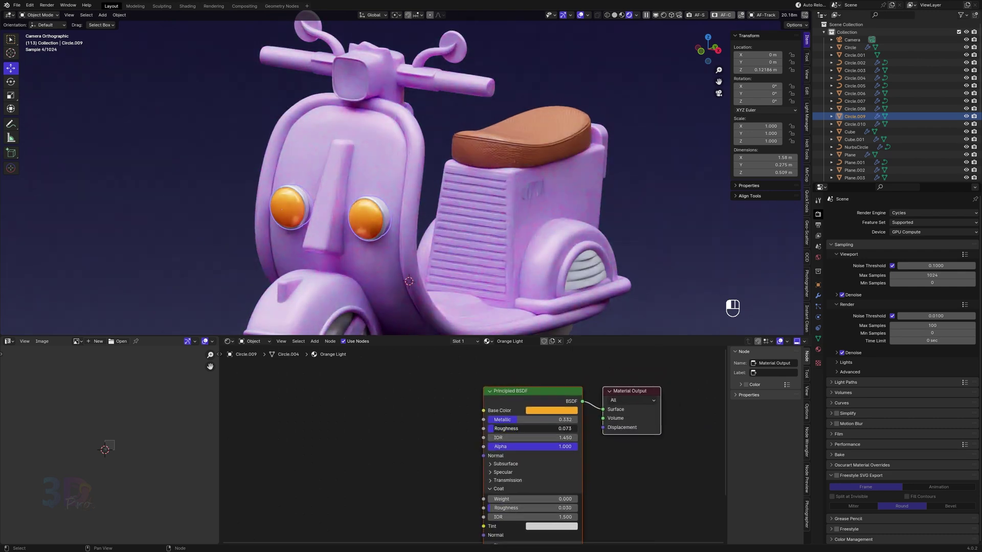
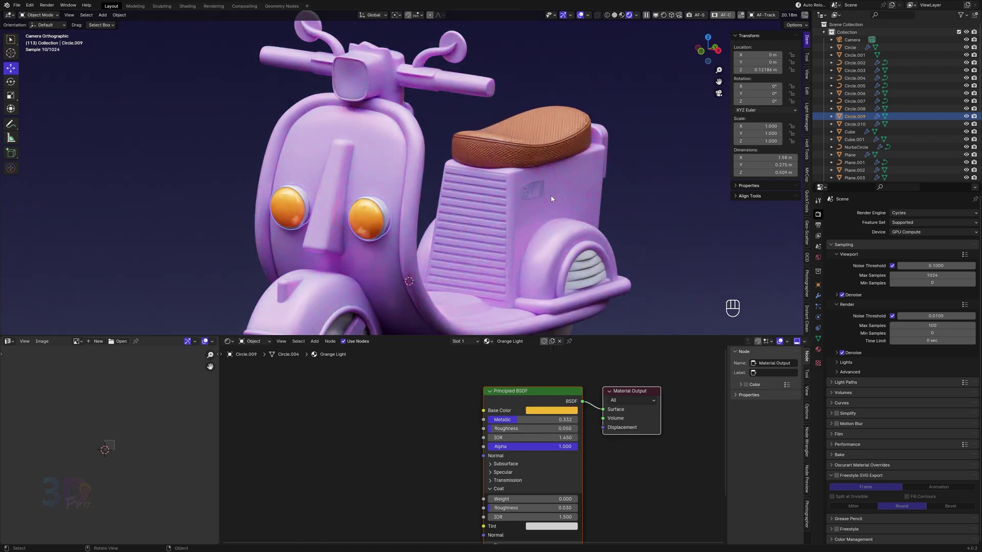
- Select the front wheel and rename its material W Metal with Subsurface enabled
middle_click(534, 229)
key("z")
left_click_drag(557, 210, 585, 174)
left_click_drag(488, 263, 497, 160)
left_click(818, 355)
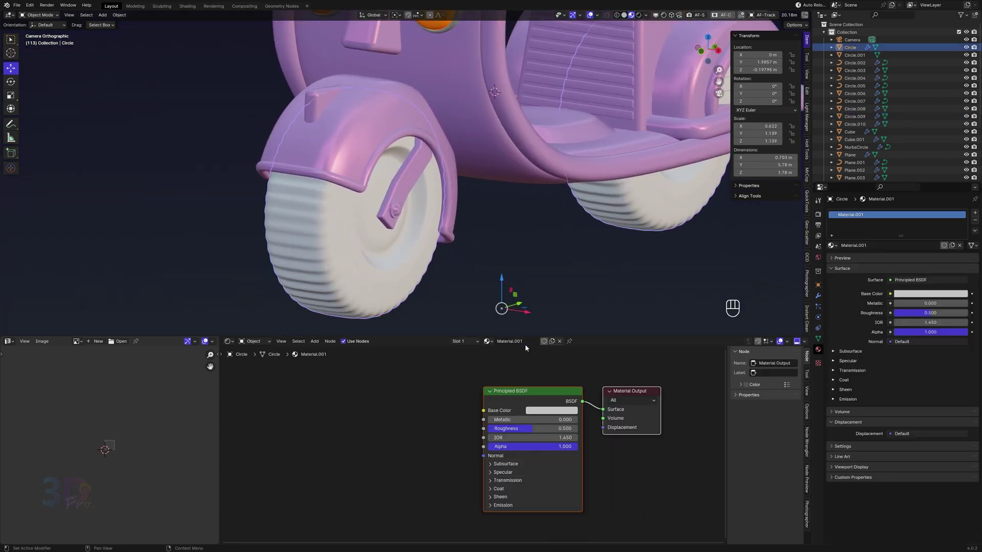
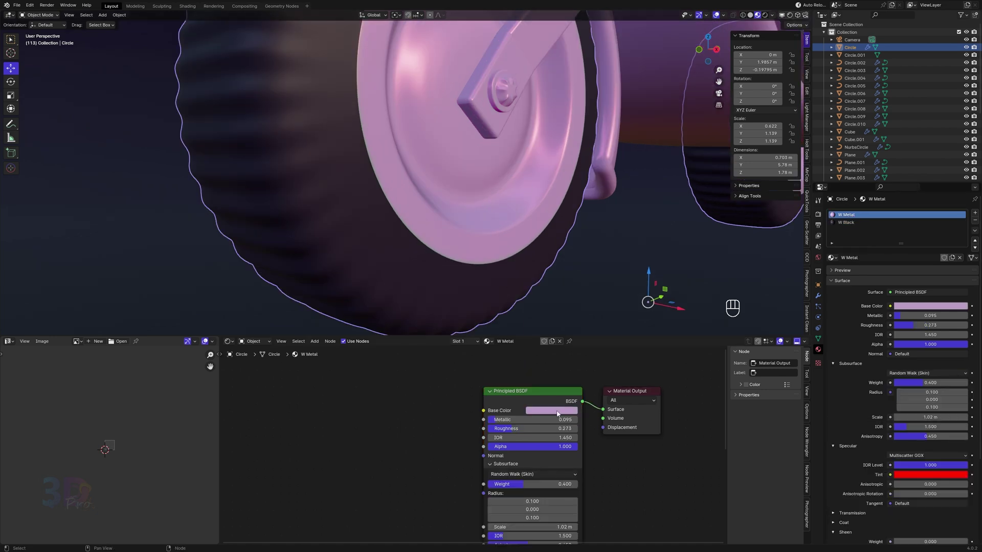
- Set the W Metal base colour to a pale cream for the wheel hub
left_click(530, 162)
middle_click(487, 190)
left_click(481, 210)
left_click(536, 411)
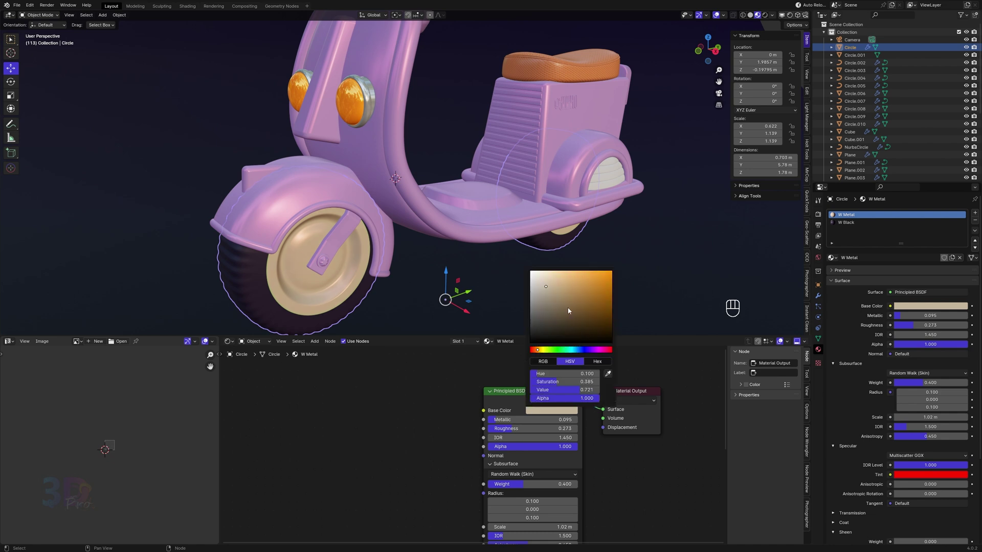
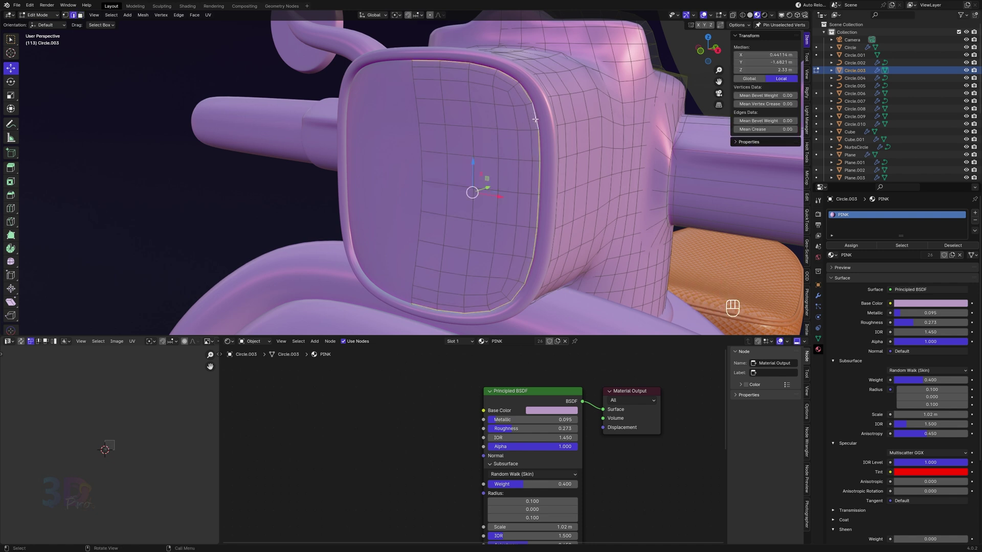
- Mark seams and select the headlight front's linked faces for a new Headlight material
key("u")
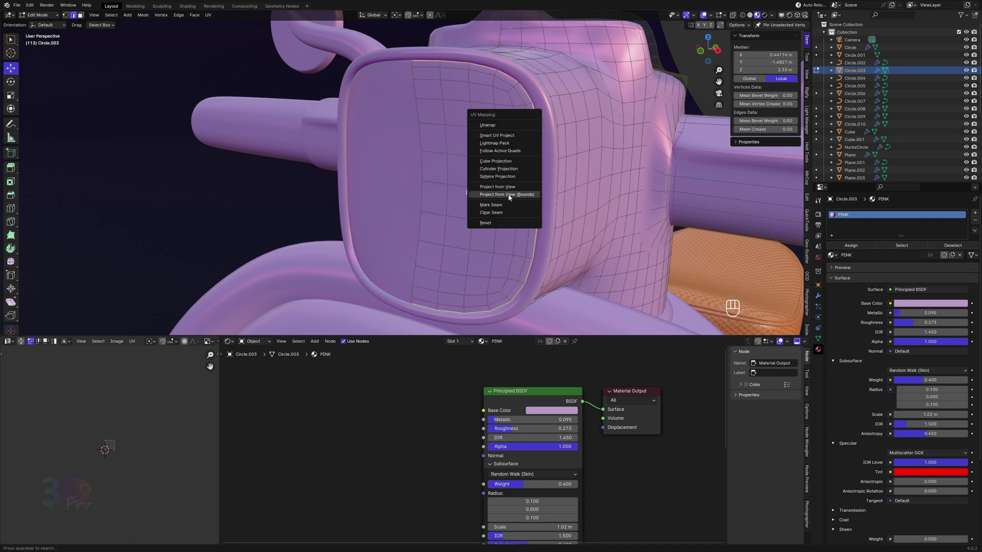
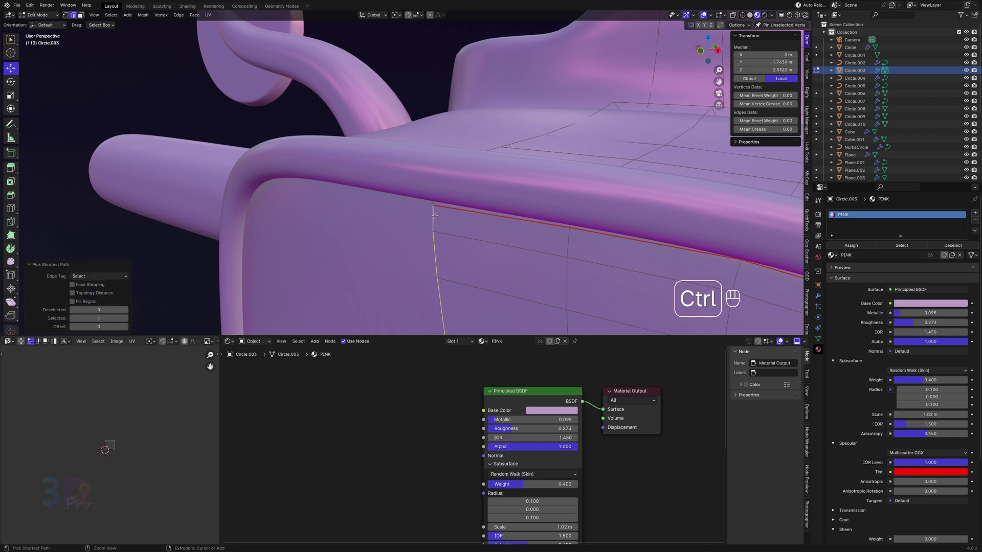
key("u")
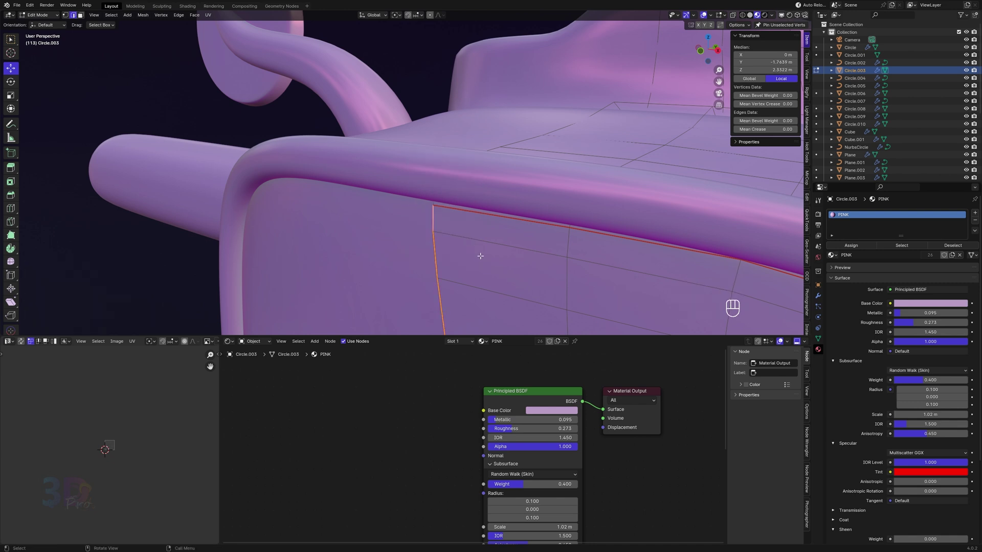
key("3")
key("l")
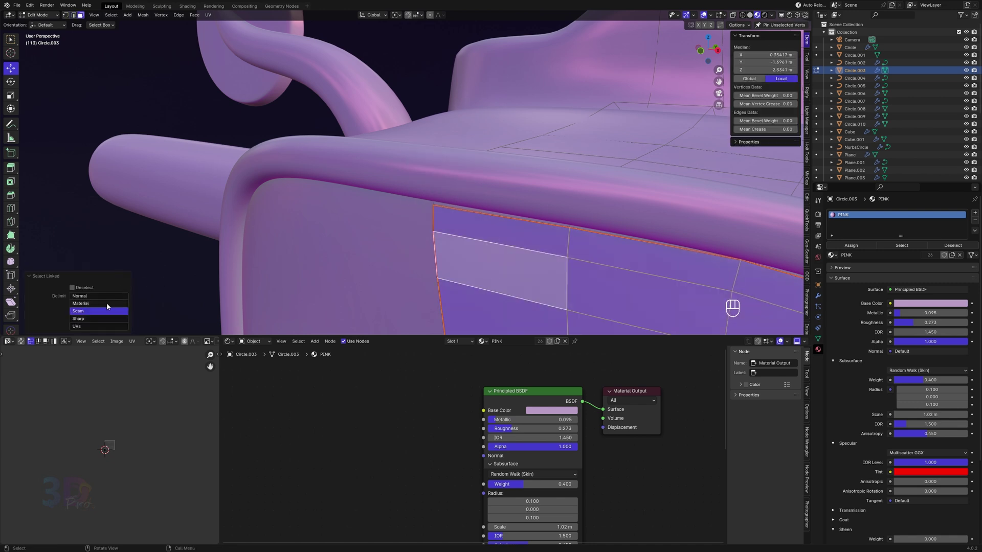
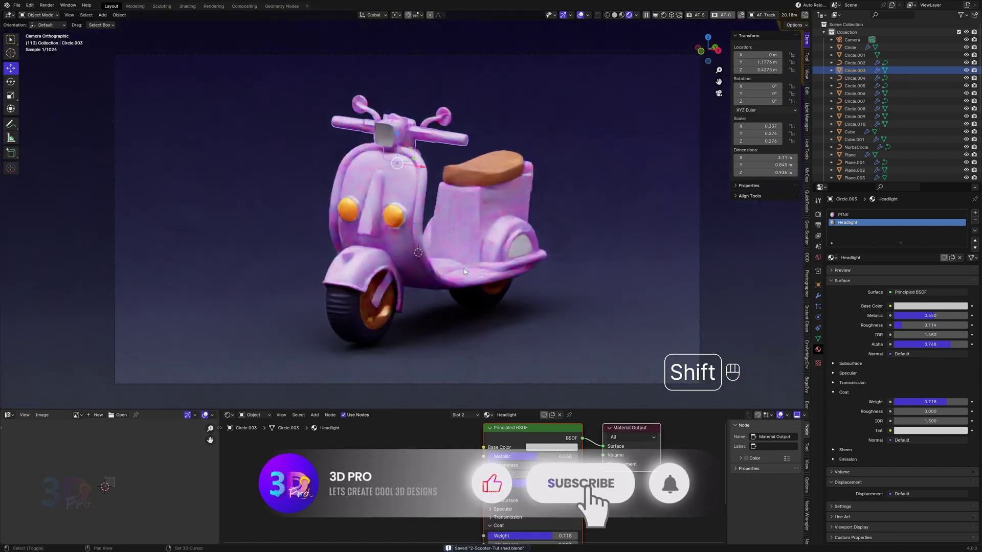
- Add a magenta 272 W area light and place it near the scooter
key("shift+a")
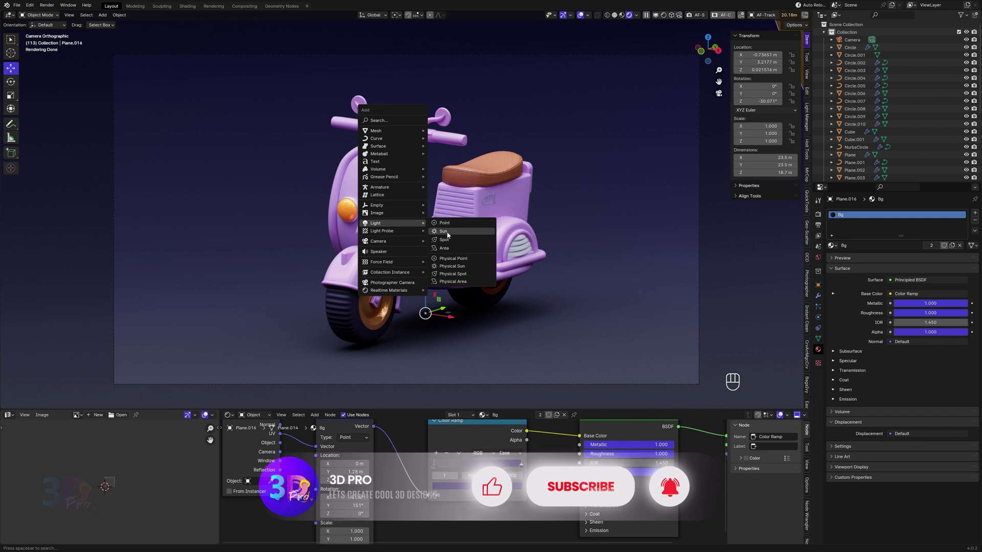
left_click_drag(234, 416, 253, 438)
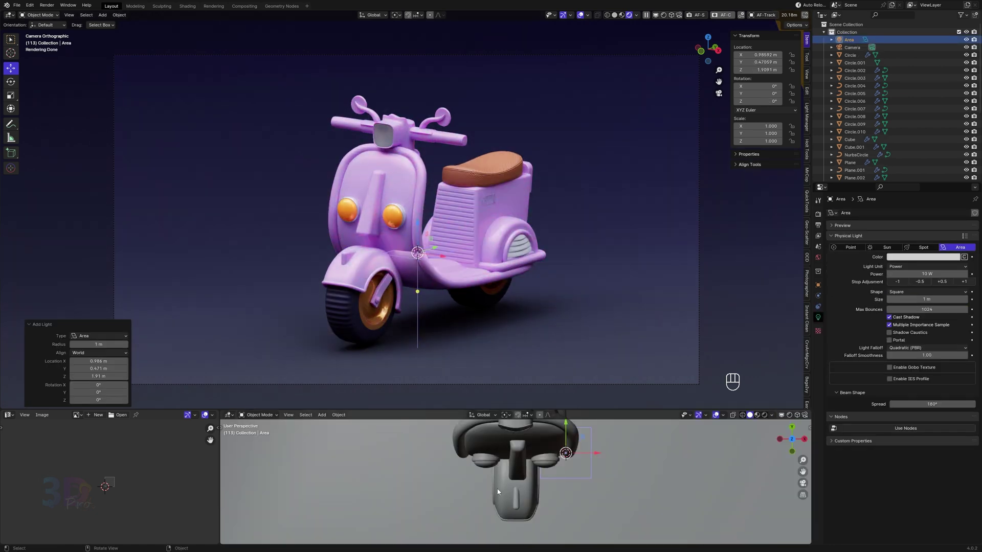
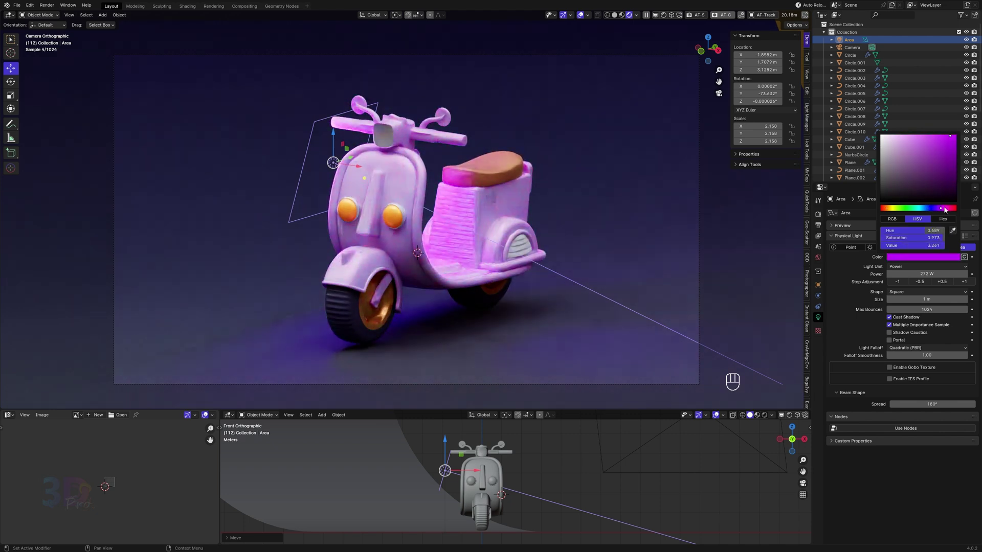
key("g")
left_click(511, 452)
middle_click(513, 491)
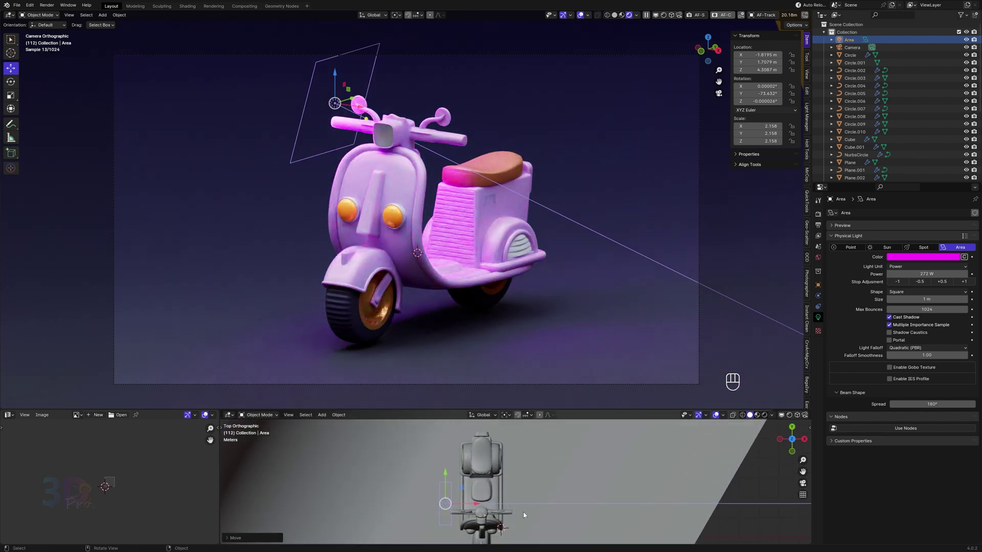
- Rotate and move the area light so it hangs above the scooter
key("r")
left_click(524, 480)
key("g")
left_click(512, 477)
left_click(517, 489)
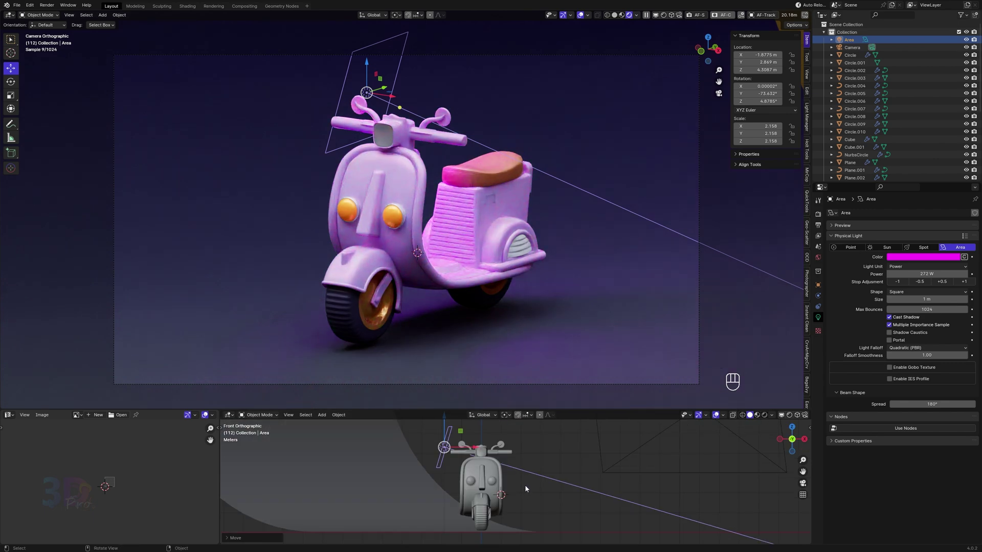
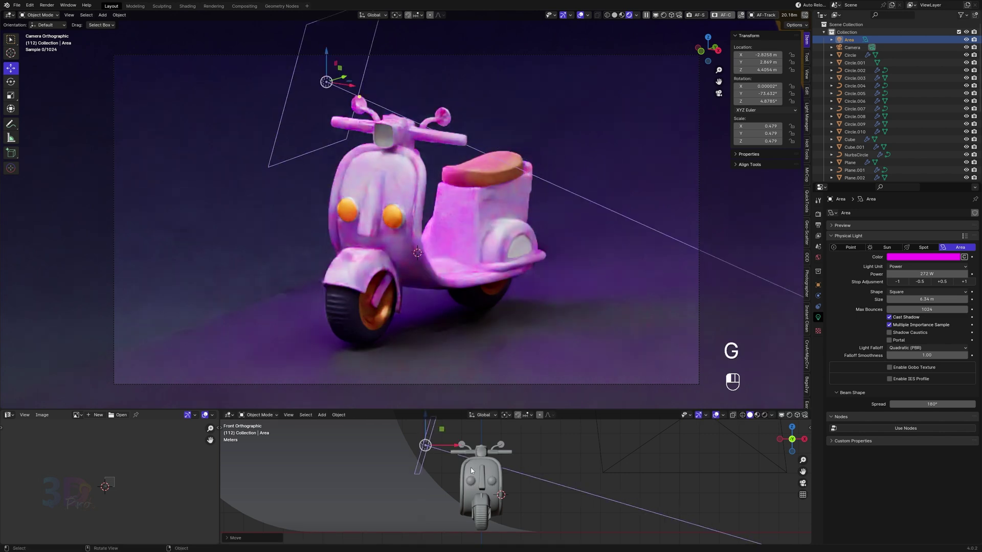
- Rescale the area light and lift it higher above-left of the scooter
key("g")
left_click(527, 494)
key("g")
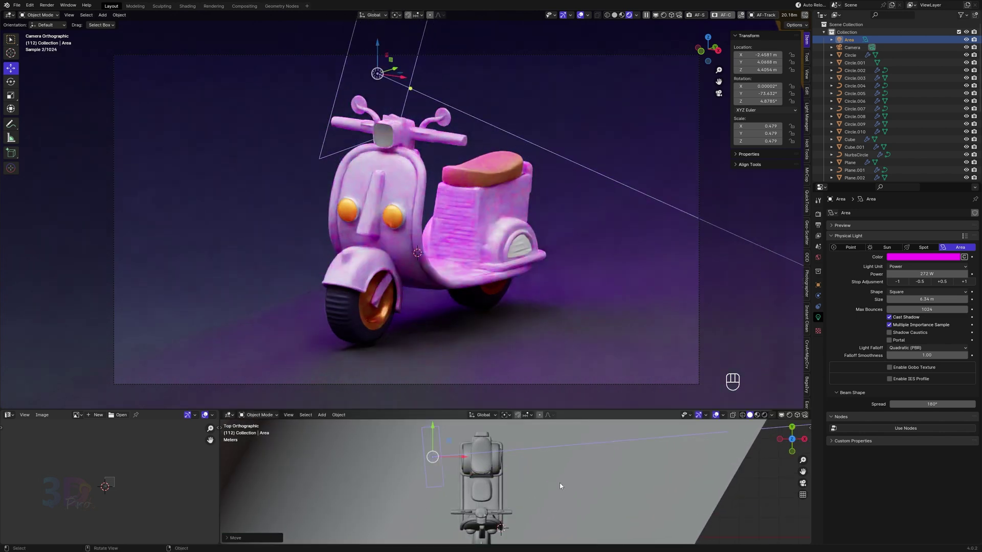
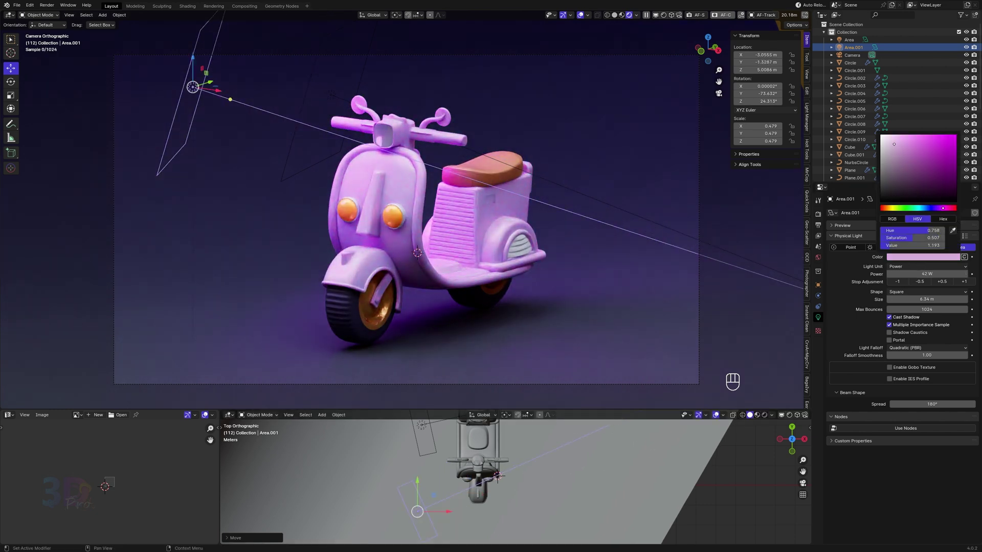
- Zoom the lower viewport onto the headlight Circle.003
key("g")
middle_click(469, 478)
left_click_drag(466, 468, 463, 449)
middle_click(463, 450)
middle_click(488, 464)
middle_click(510, 461)
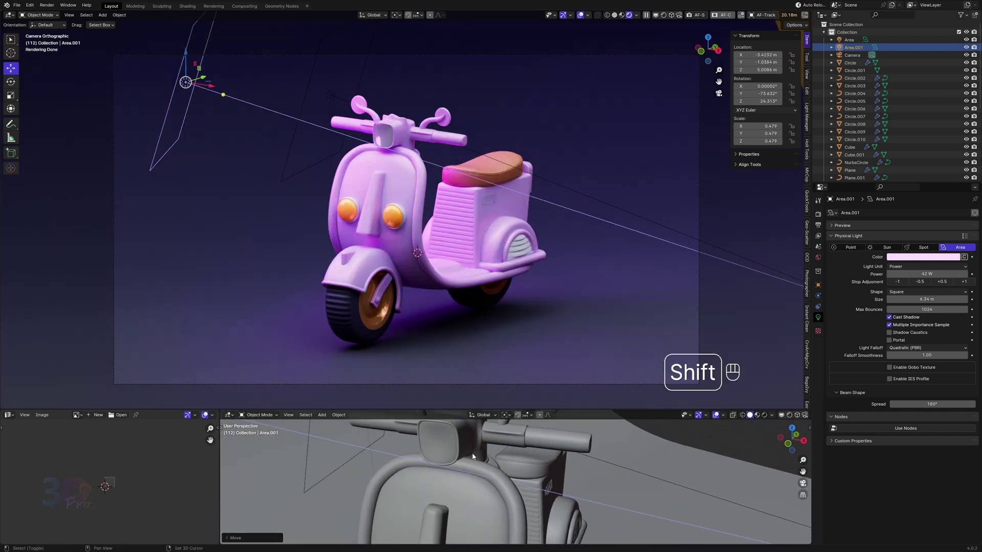
middle_click(495, 489)
middle_click(436, 461)
- Enter mesh editing on the headlight and select its front lens faces
key("Tab")
key("b")
key("ctrl+KP_Add")
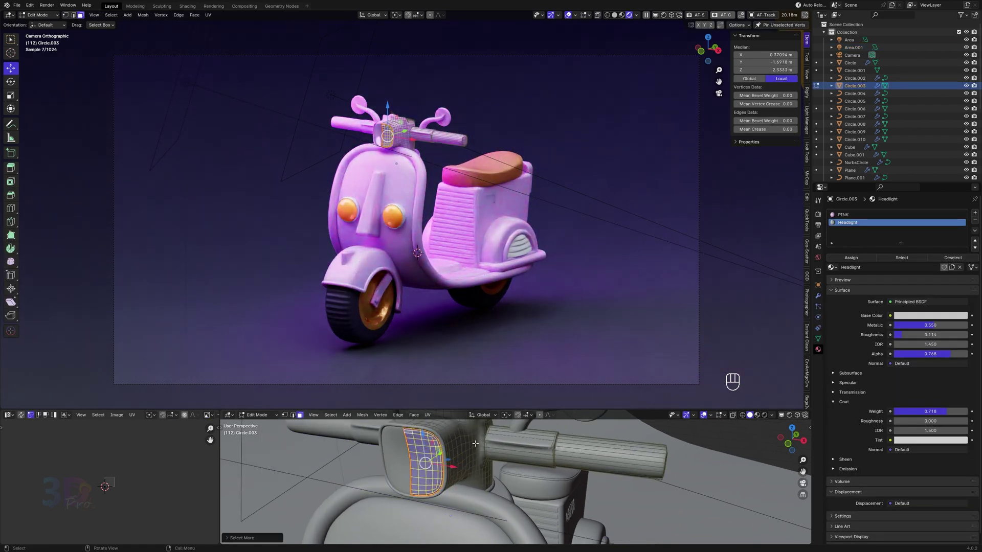
- Separate the lens faces into their own object named 'headlight galss'
key("p")
key("Tab")
left_click(439, 463)
key("F2")
key("s")
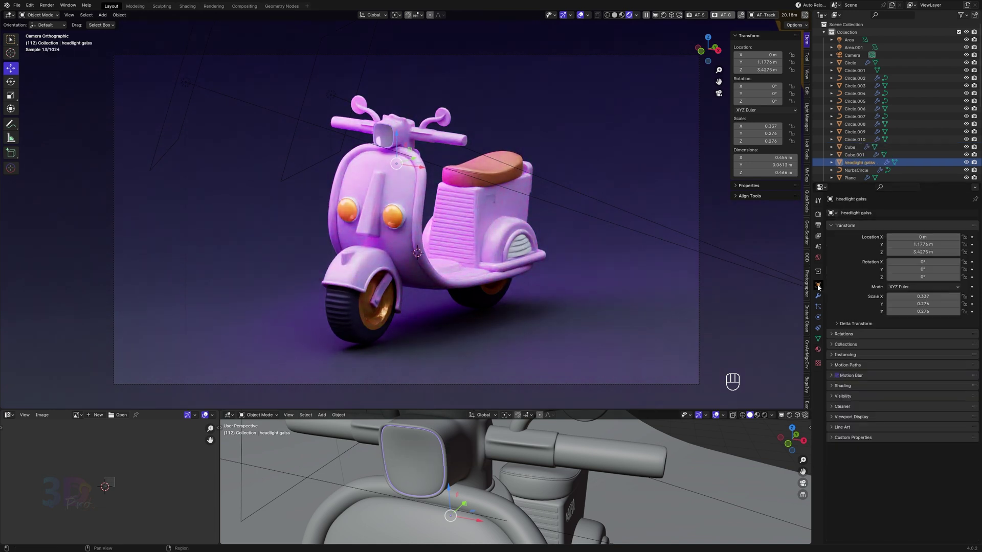
- Link the headlight glass exclusively to the second area light via Light Linking
left_click(867, 386)
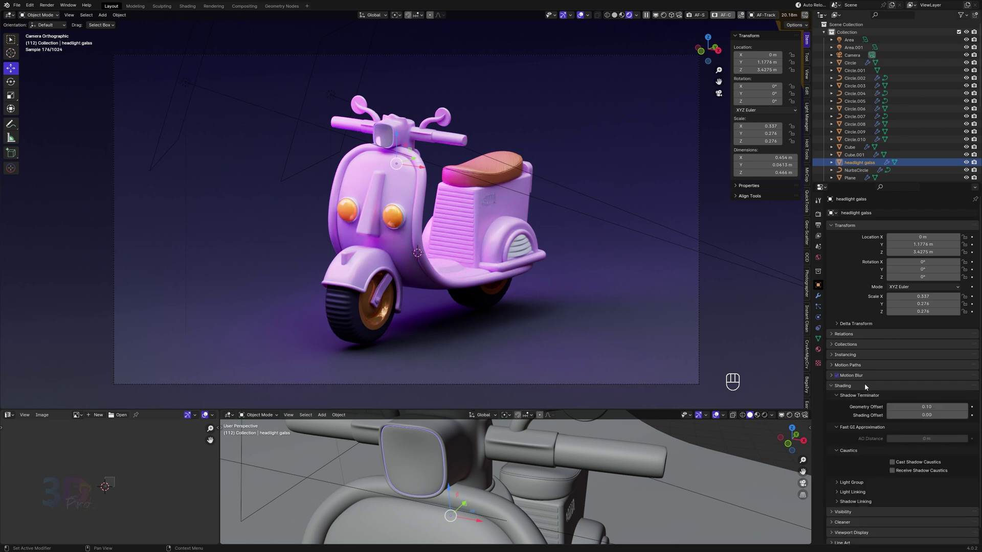
left_click(872, 491)
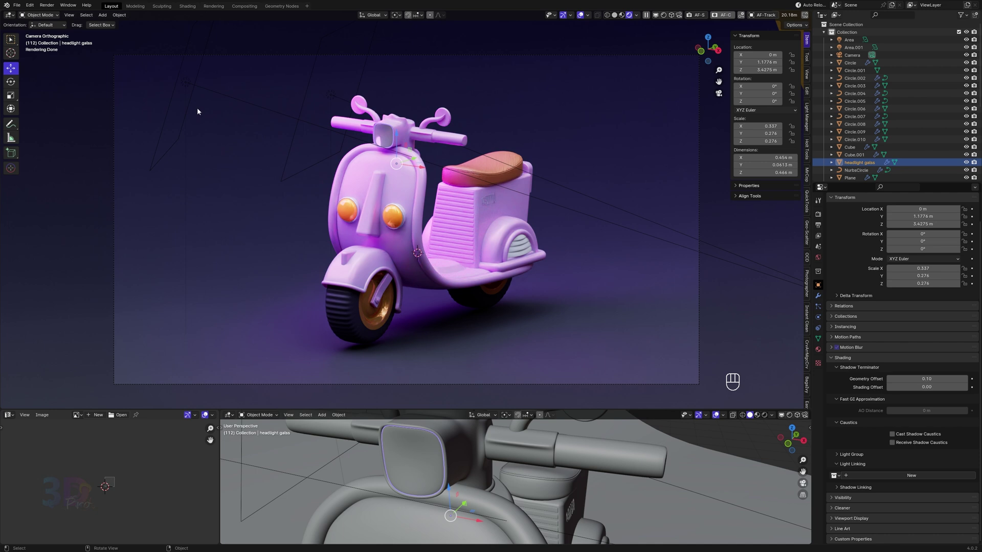
left_click(191, 85)
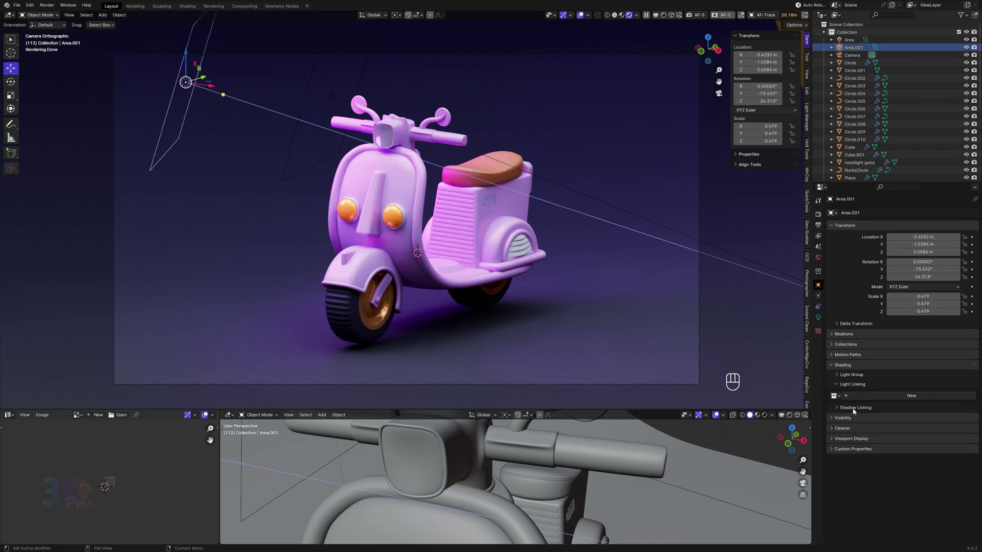
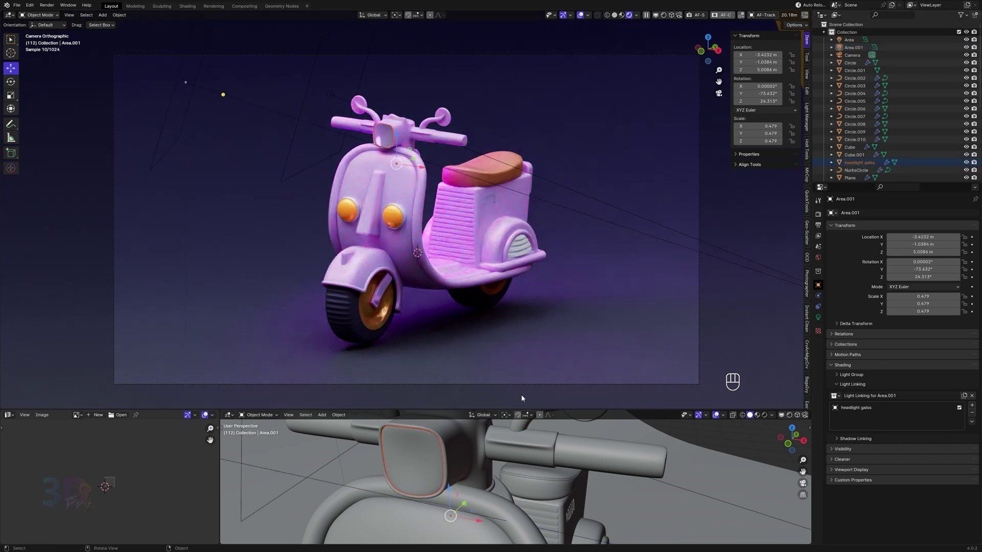
left_click(304, 448)
- Move the second area light nearer the scooter front
key("g")
left_click(595, 442)
key("g")
left_click(553, 461)
left_click(820, 318)
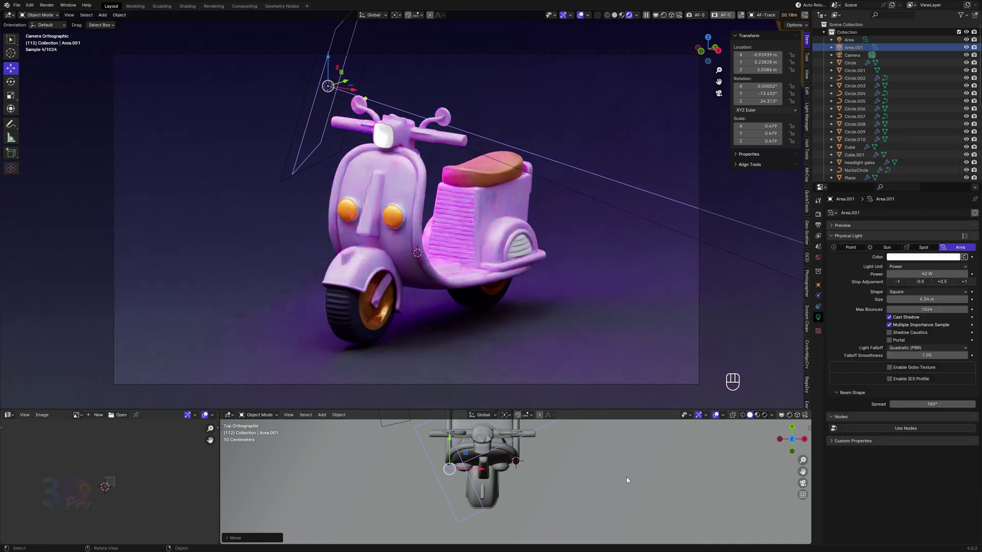
key("g")
left_click(535, 489)
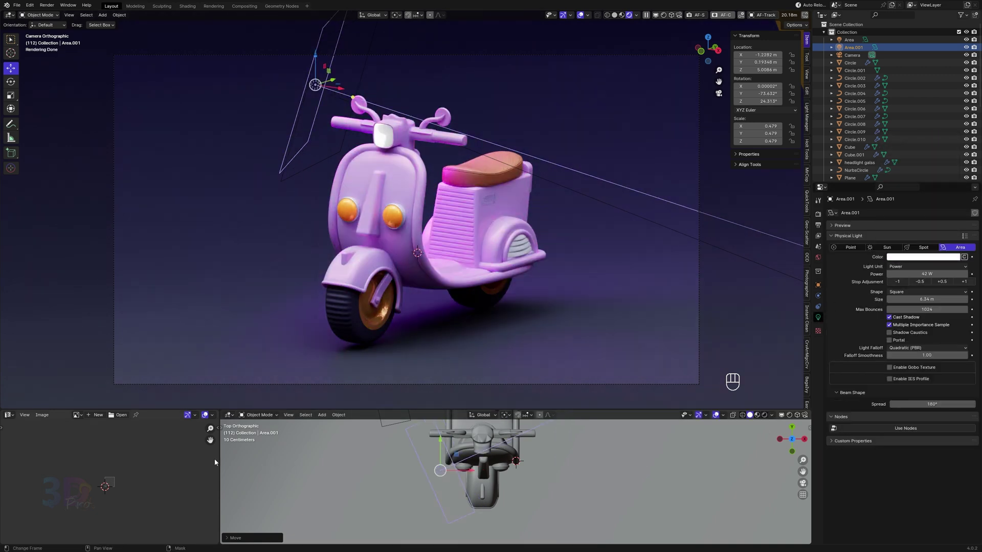
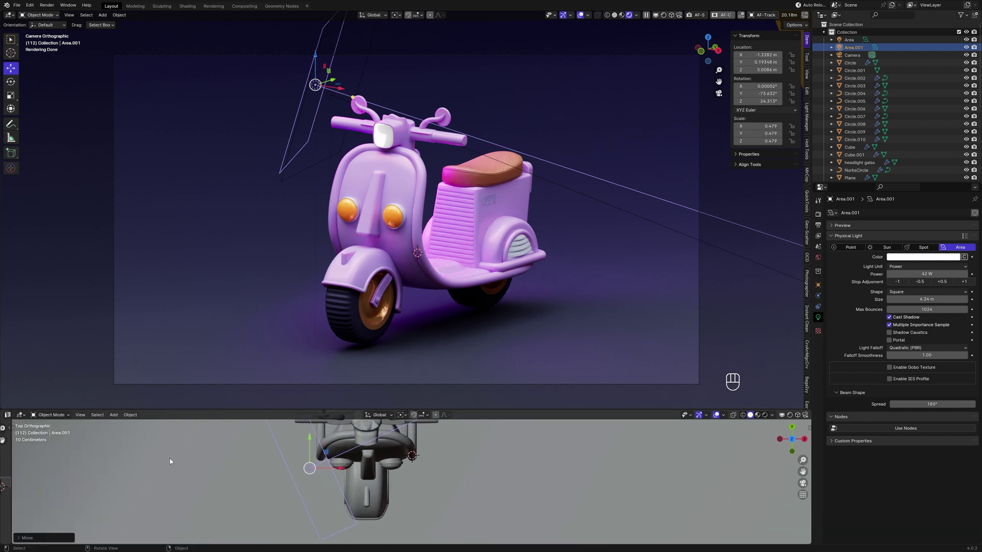
- Add a pink FFAAAE 514 W point light and position it beside the scooter
key("shift+a")
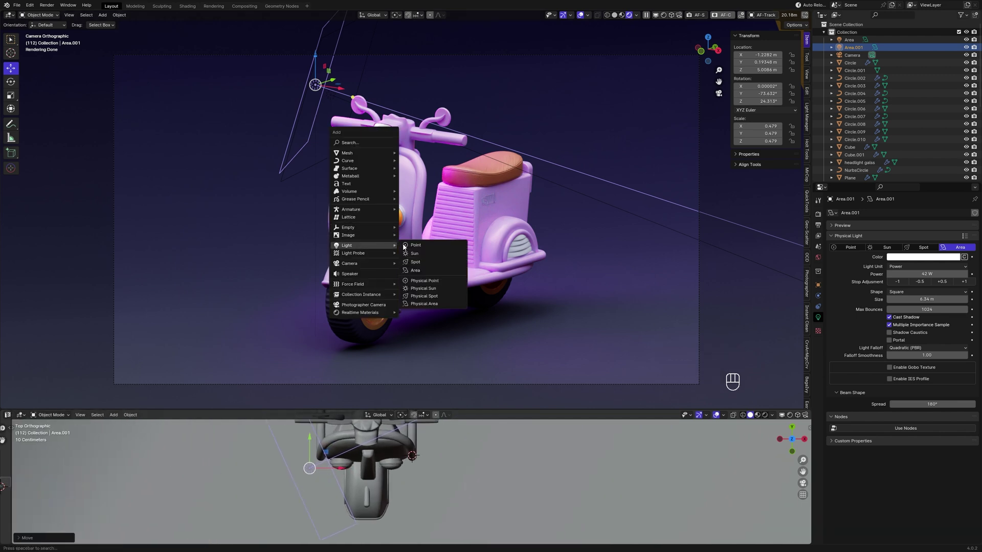
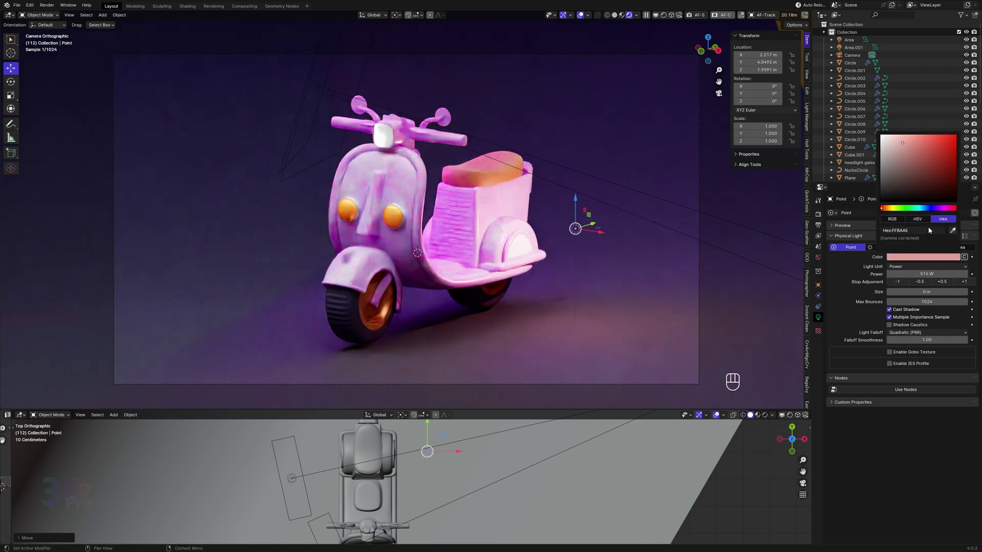
left_click(476, 488)
key("g")
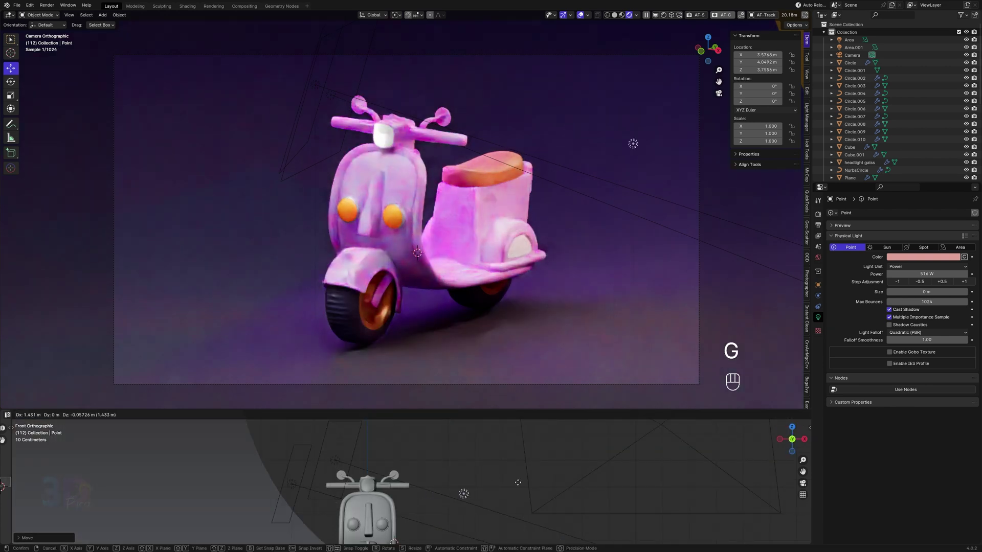
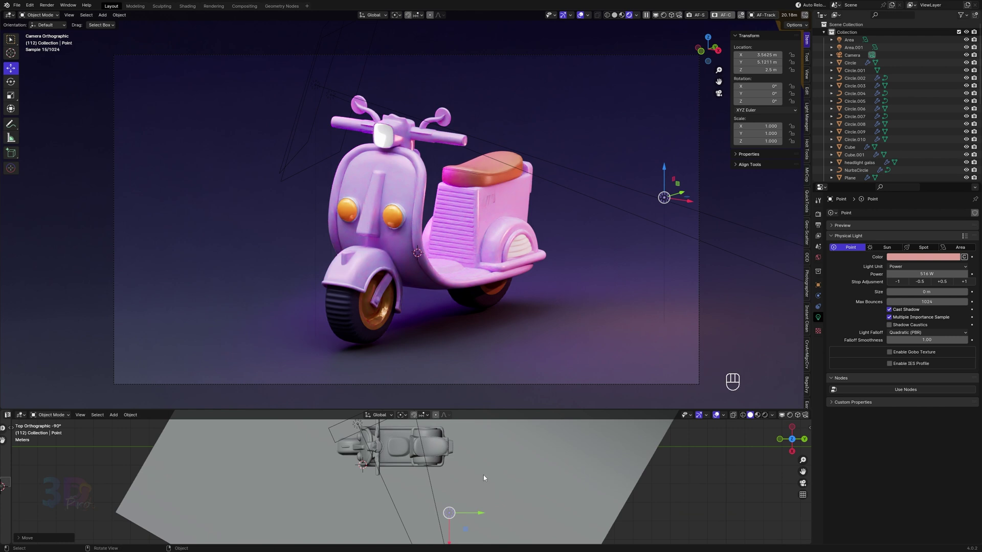
- Add a pink area light under the scooter and add the Floor to its light linking
key("shift+a")
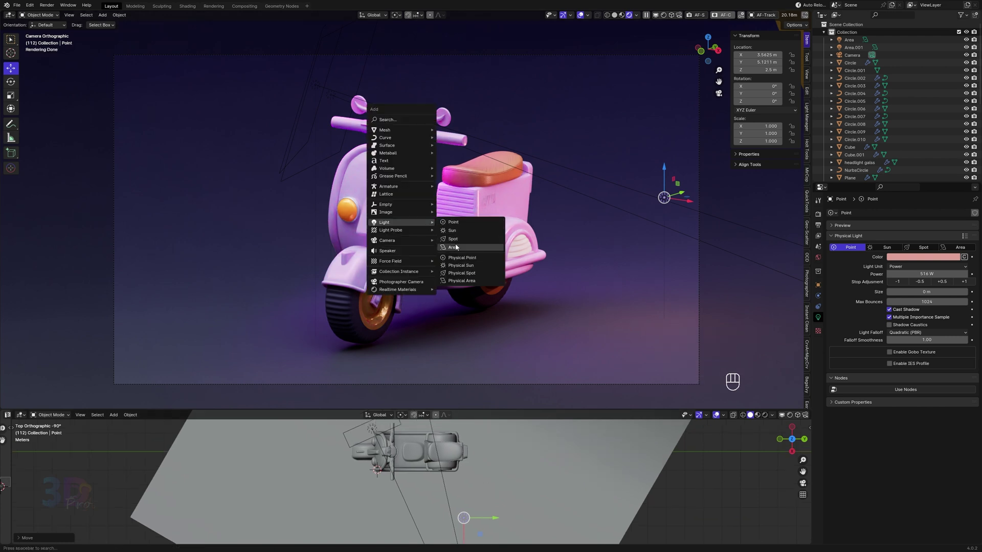
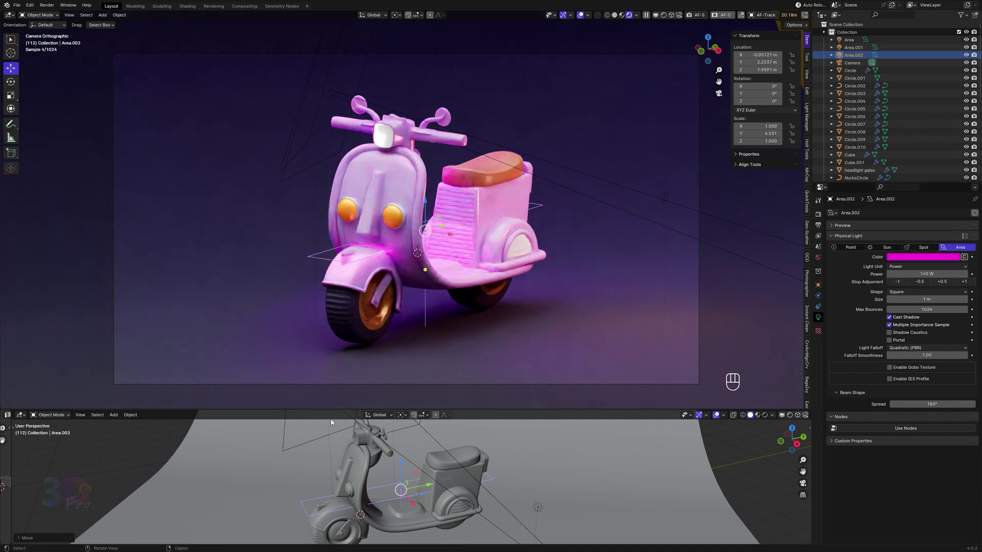
middle_click(491, 480)
left_click(492, 470)
middle_click(512, 484)
left_click(491, 491)
right_click(506, 481)
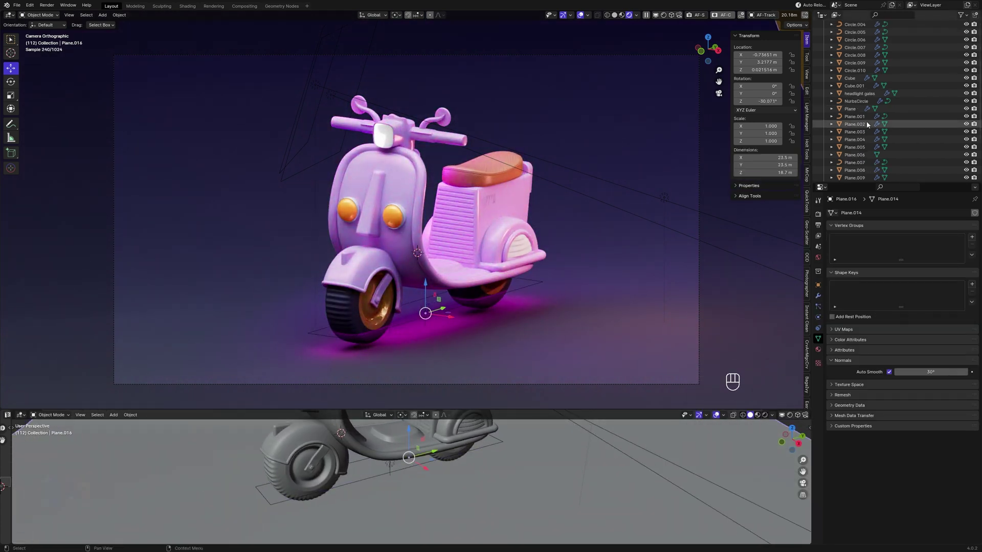
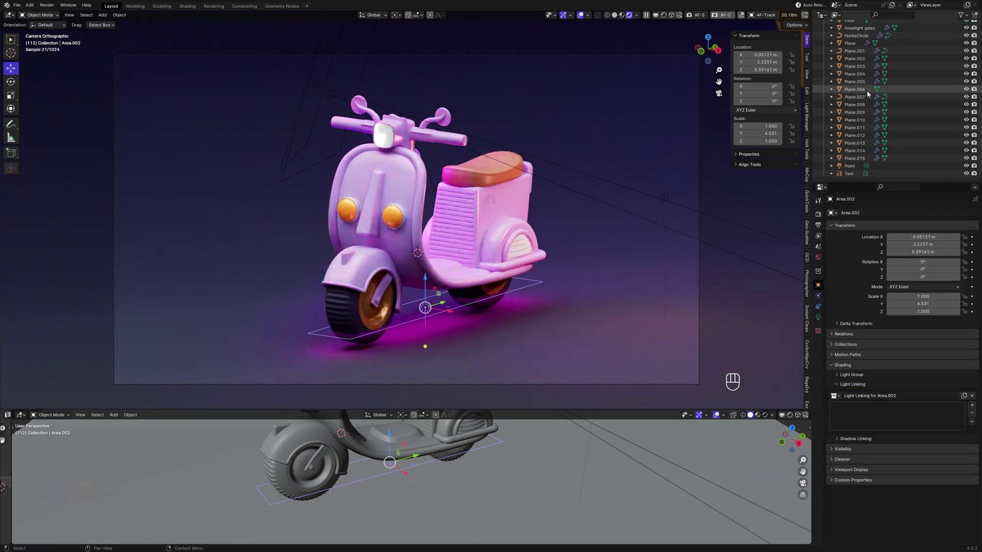
right_click(853, 99)
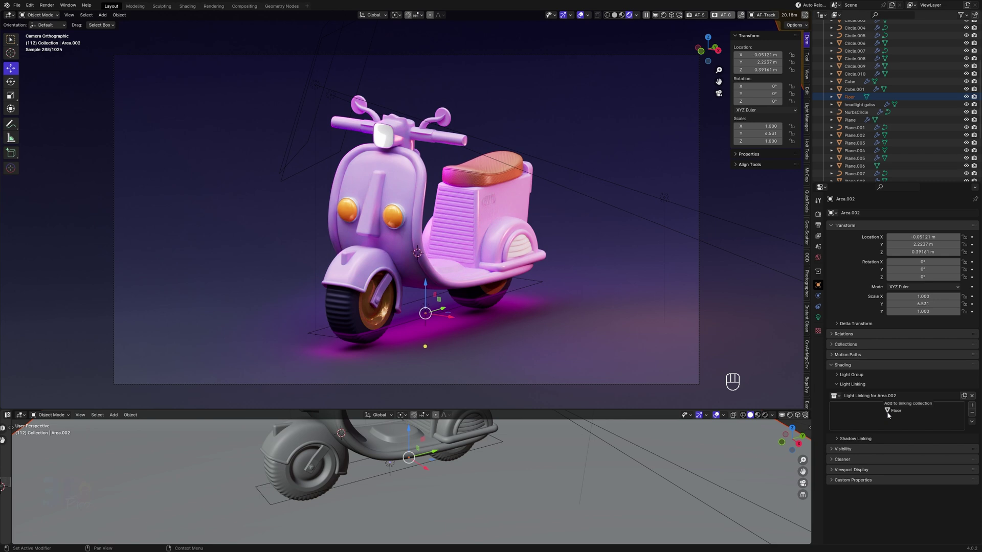
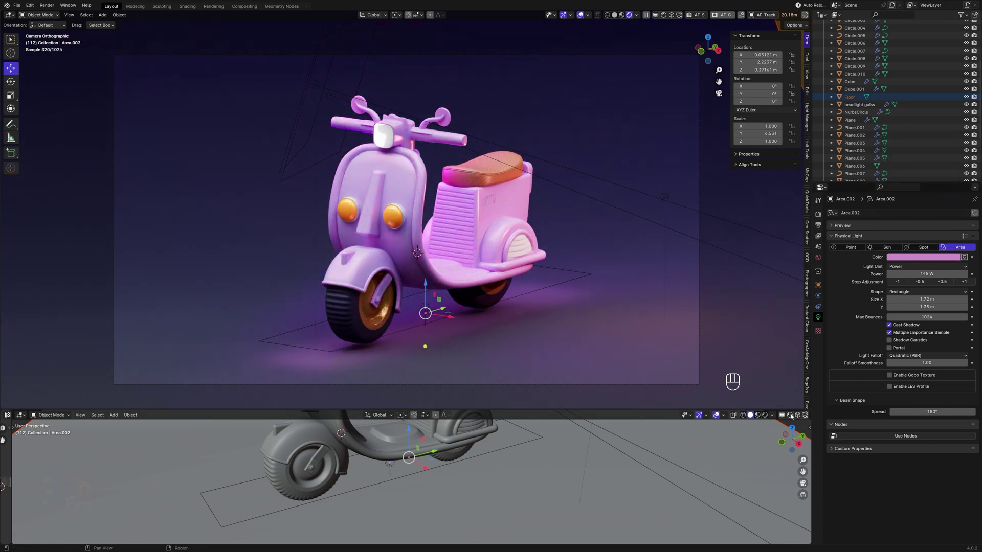
- Add a 48 W spot light by the front wheel and raise W Metal's metallic to 0.679
key("shift+a")
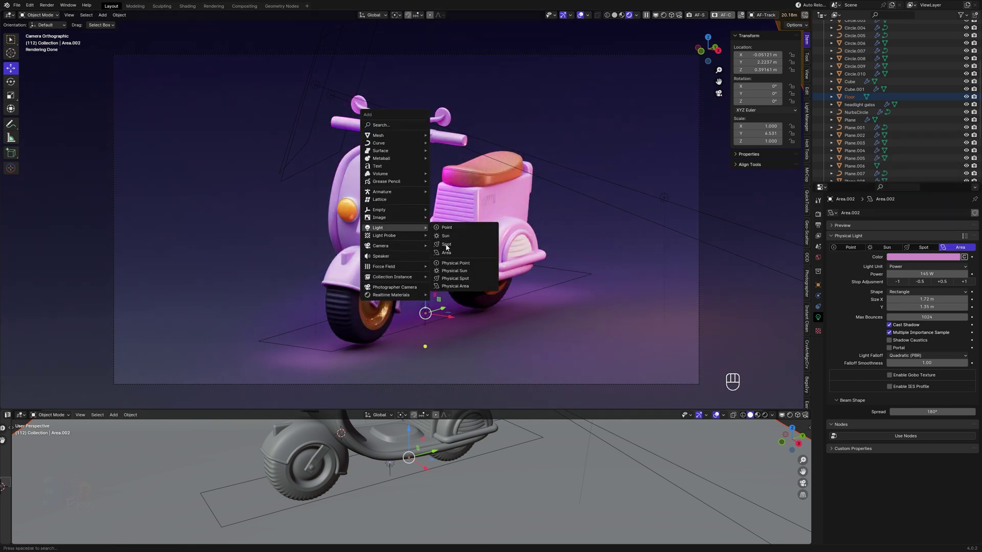
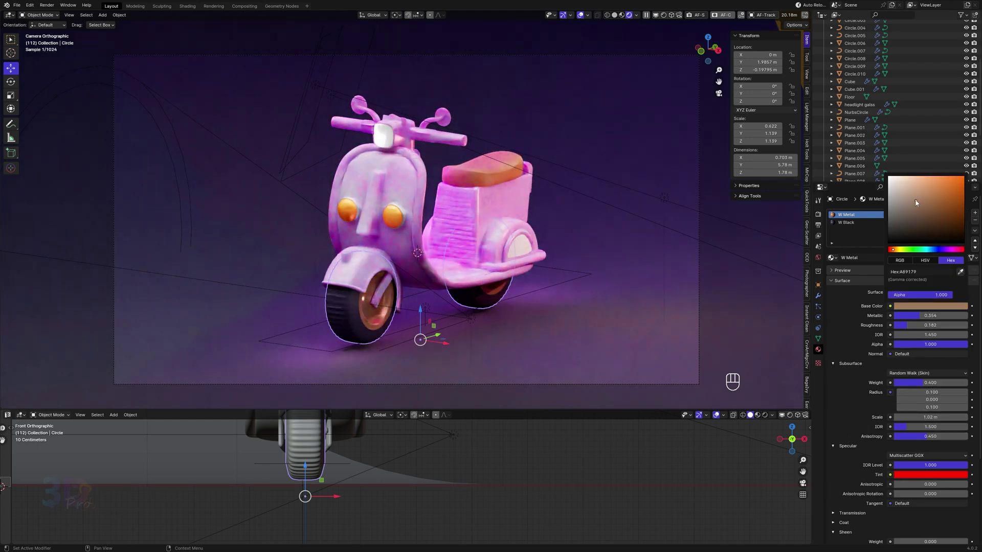
left_click_drag(930, 317, 902, 318)
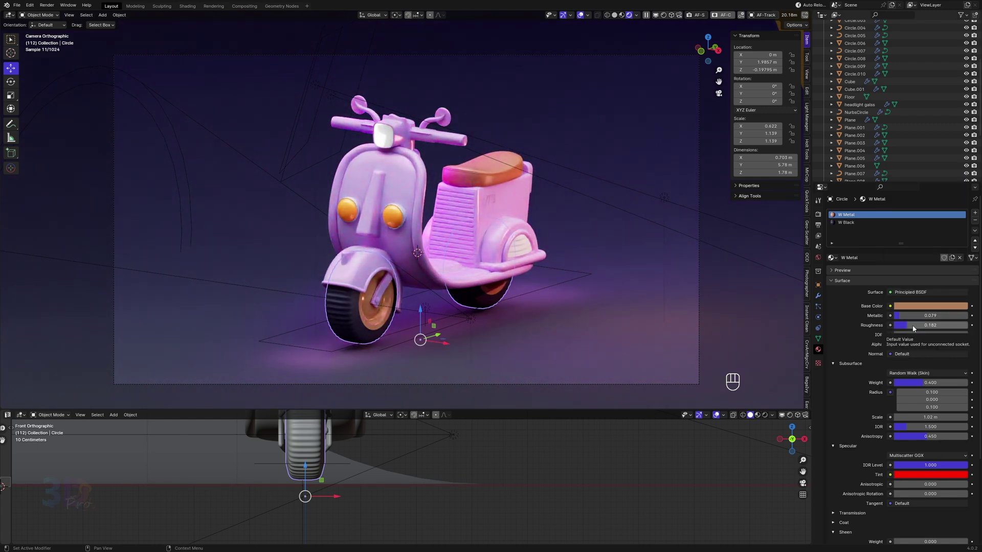
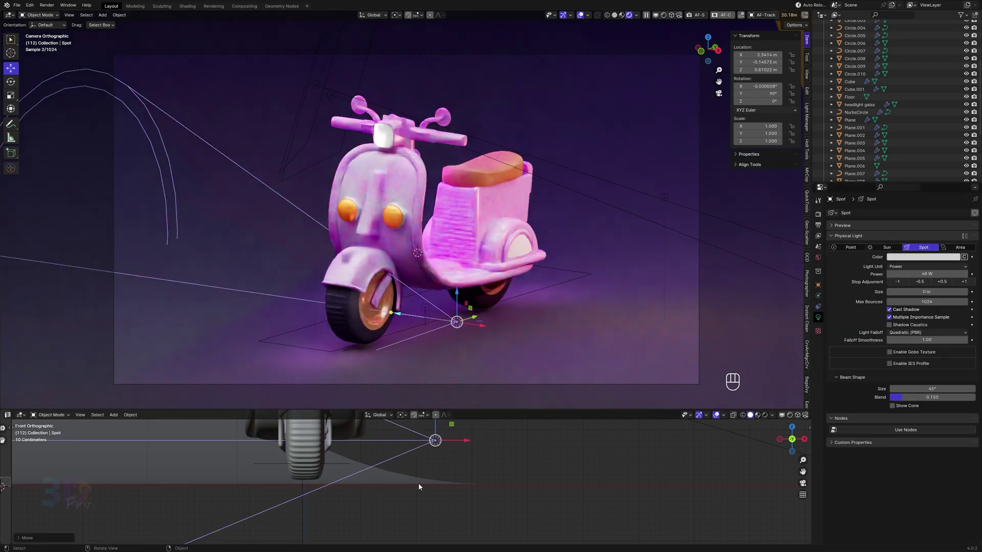
- Lower the spot light to front-wheel height and duplicate it to the rear wheel at 29.9 W
key("g")
left_click(453, 485)
left_click_drag(303, 462, 318, 481)
key("g")
left_click_drag(317, 484, 355, 498)
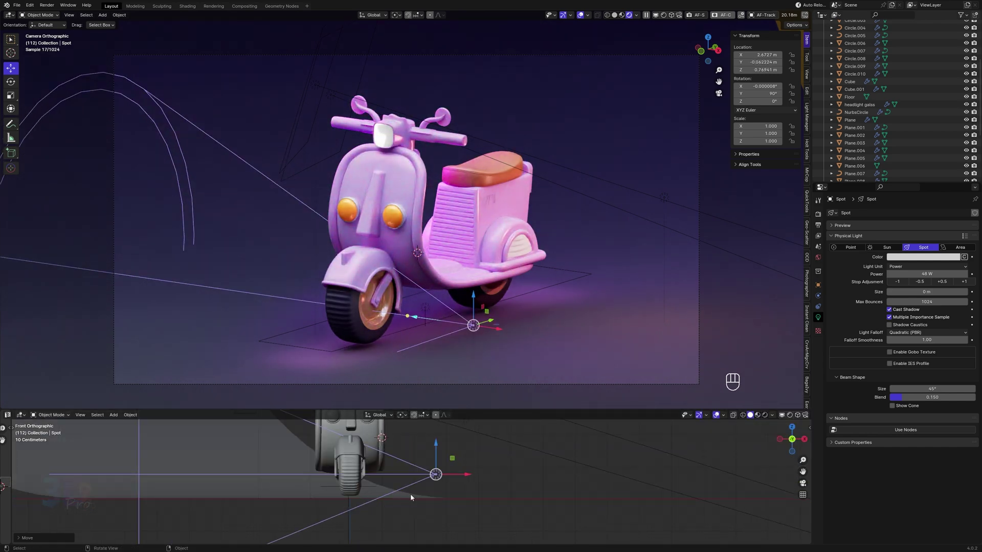
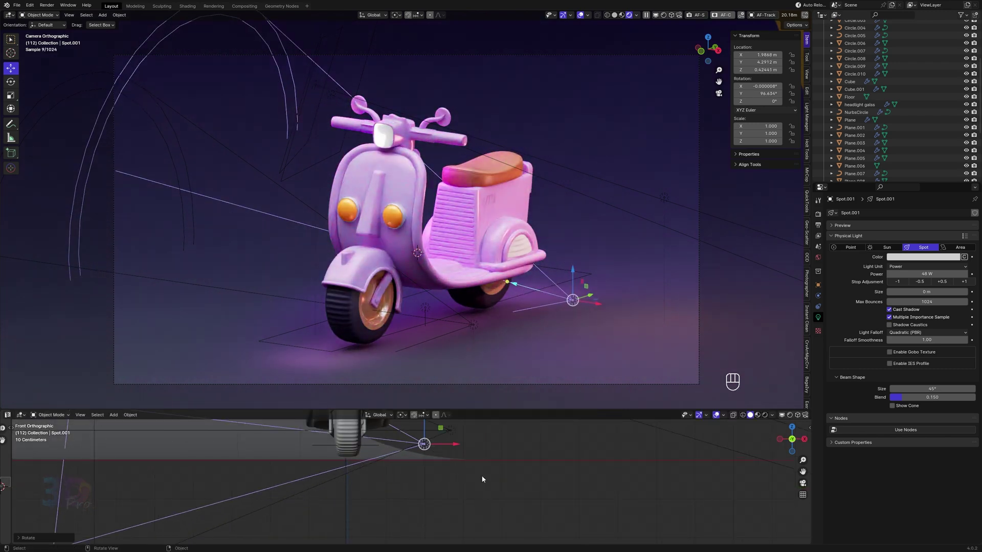
key("g")
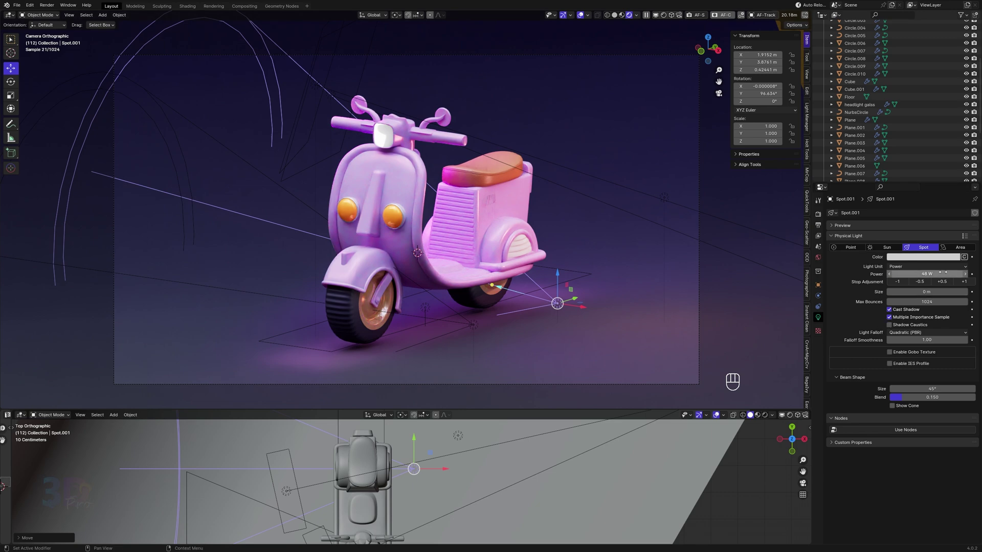
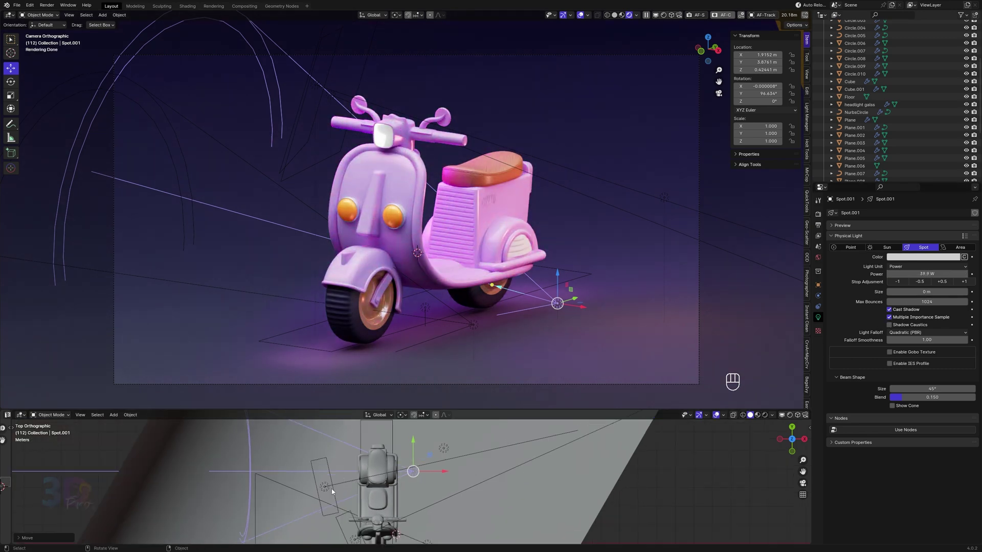
key("h")
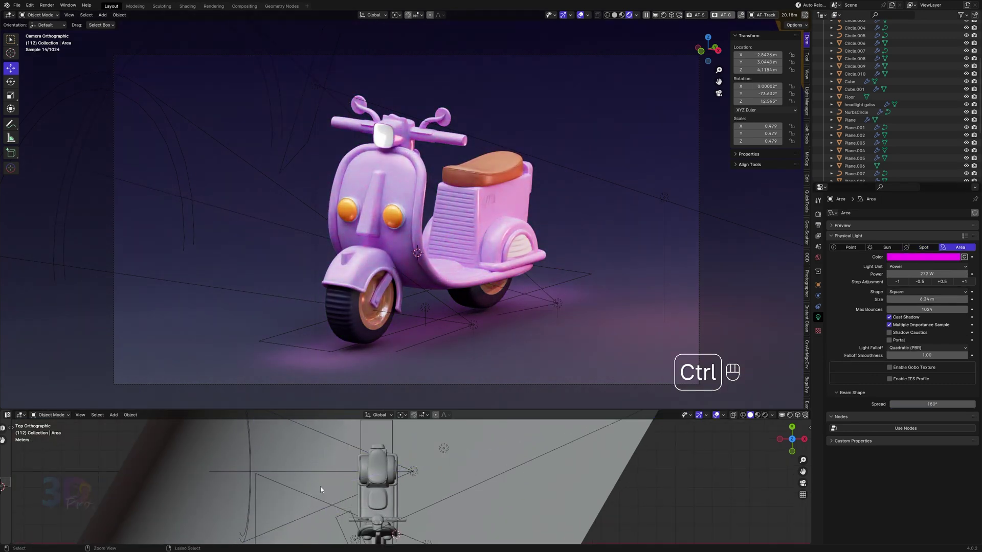
key("ctrl+z")
- Duplicate the point light across to stand opposite the first
left_click(449, 451)
key("g")
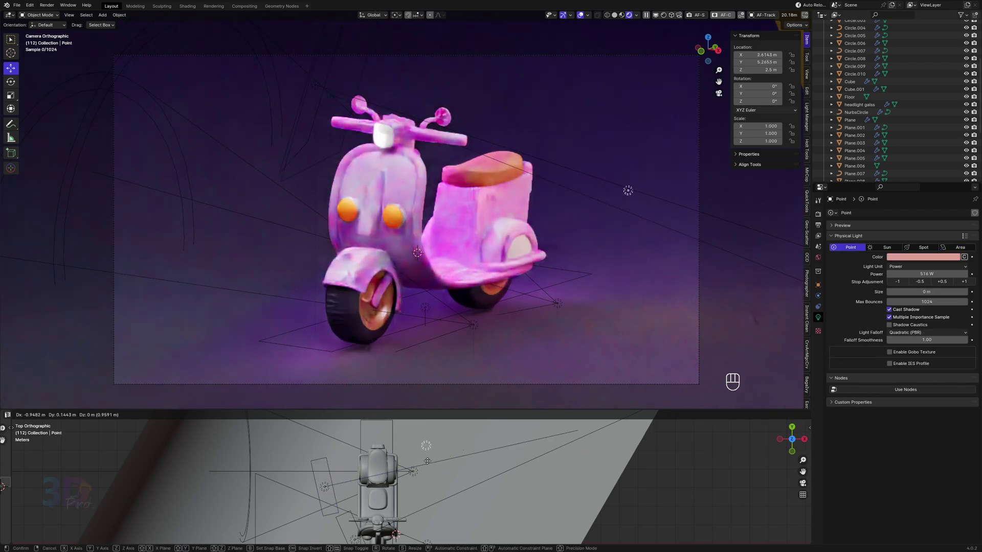
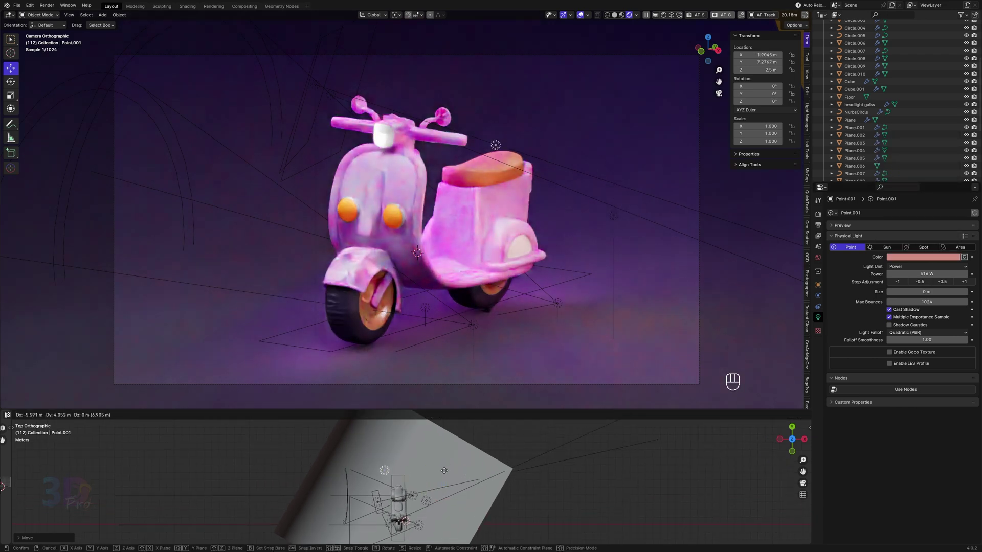
key("g")
left_click(468, 468)
key("g")
left_click(454, 482)
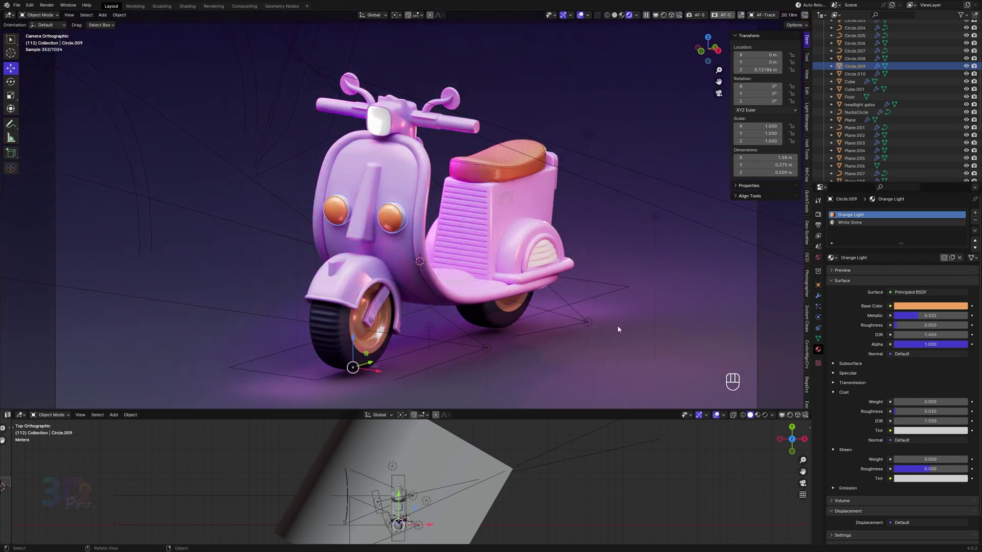
- Set the Cube's Material.001 to off-white E9E9E9, metallic 0.399 and roughness 0.500
double_click(821, 299)
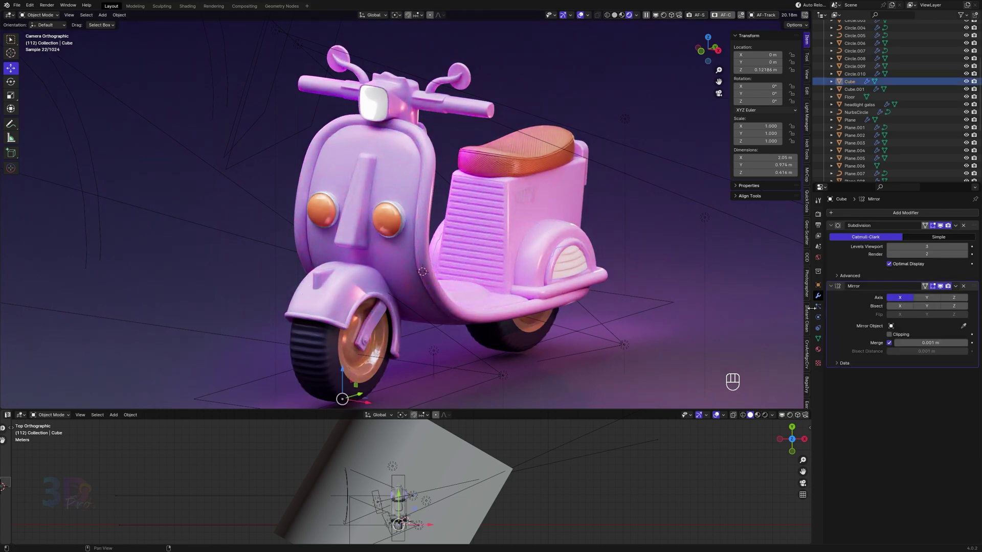
left_click_drag(889, 246, 901, 309)
left_click(910, 304)
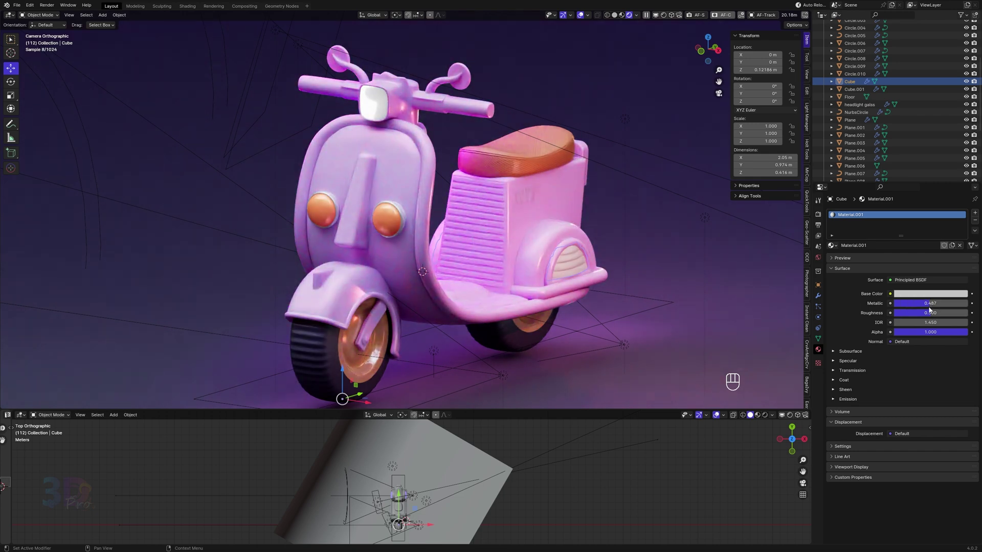
left_click(925, 305)
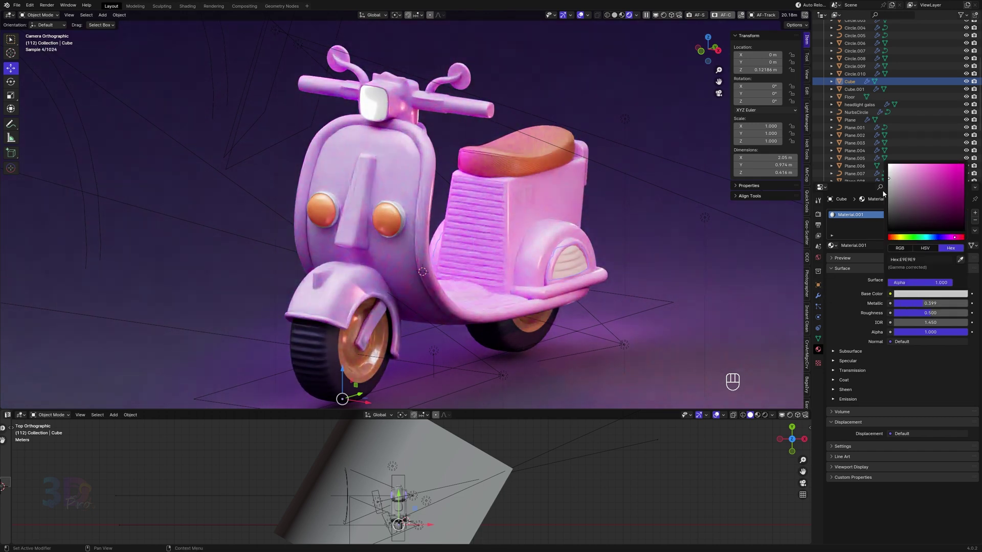
left_click(610, 457)
middle_click(414, 477)
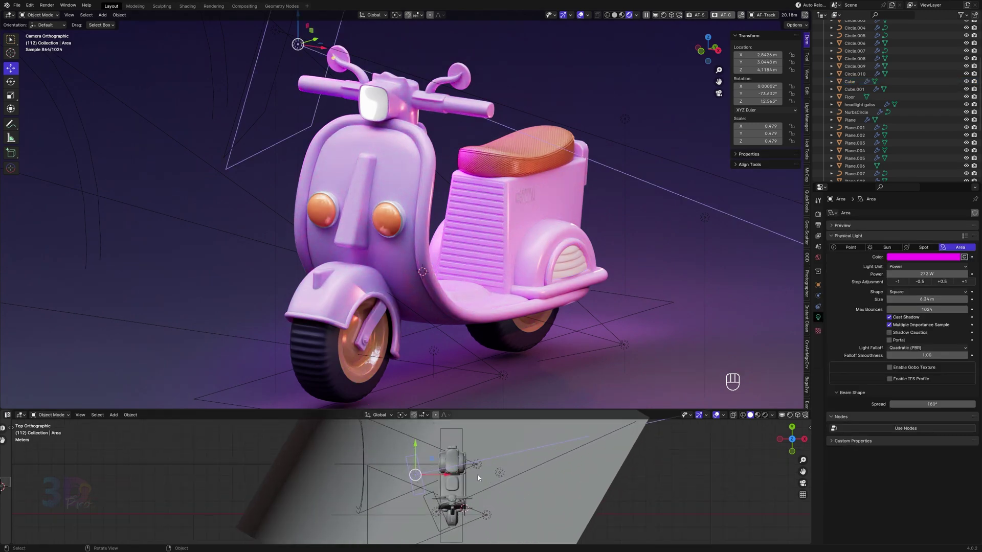
- Set the area light colour to lilac D47EFF and save the scooter scene
left_click(911, 258)
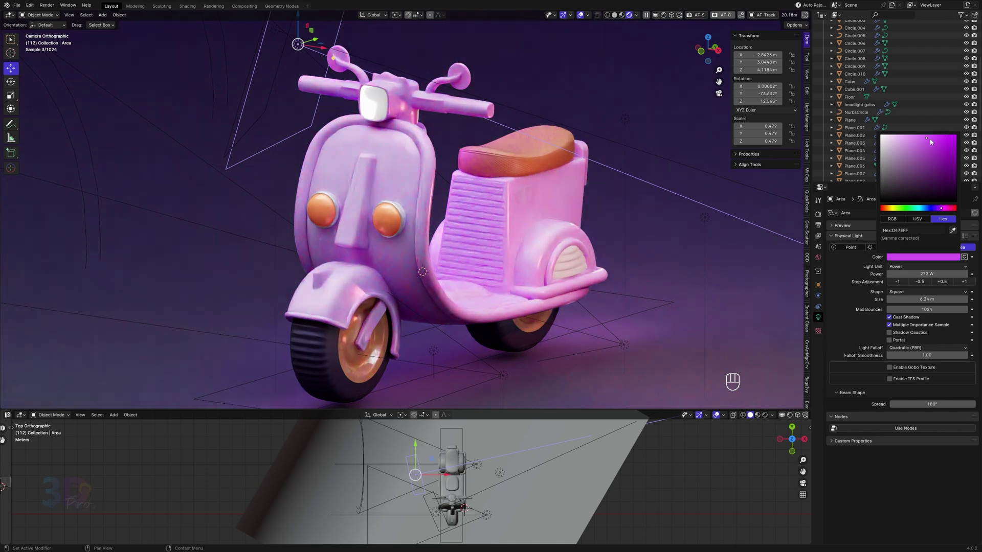
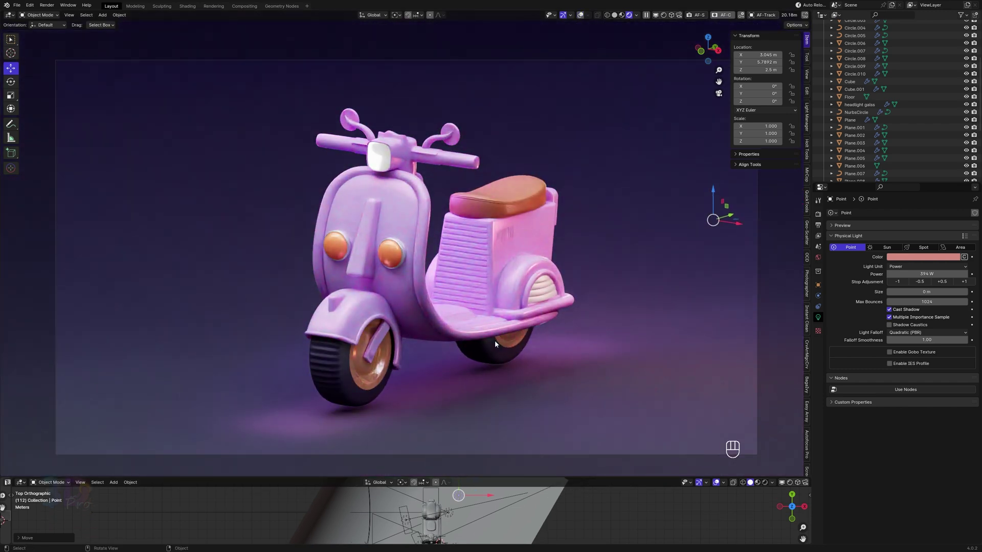
key("ctrl+s")
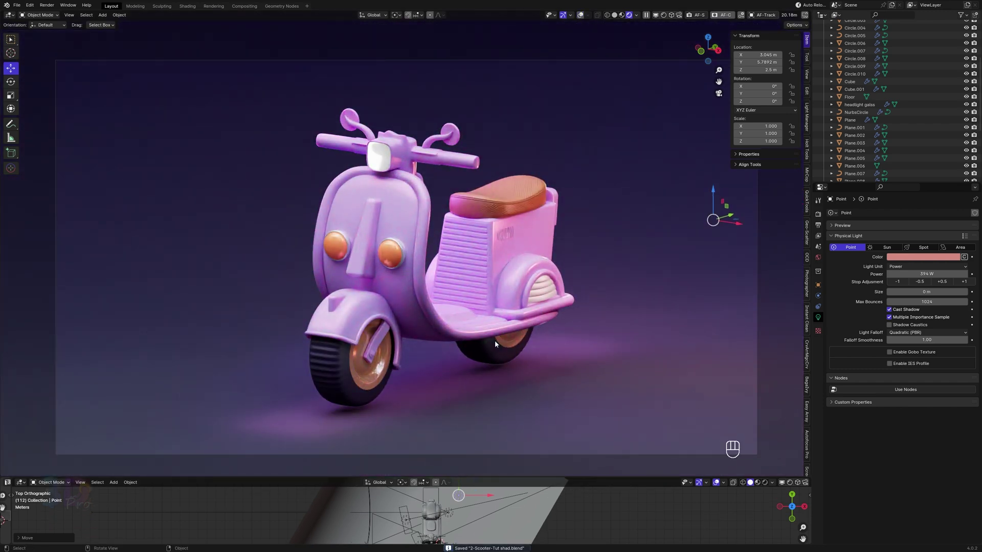